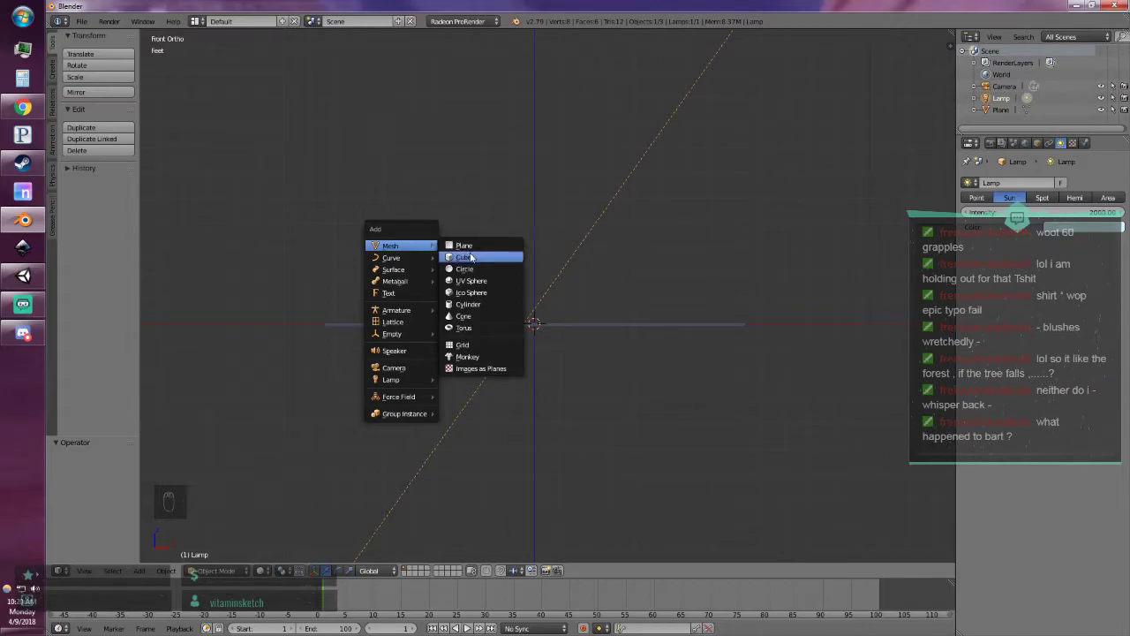
Raise the new cube straight up above the ground plane and inspect it from side, front and 3D views.
left_click_drag(543, 282, 538, 153)
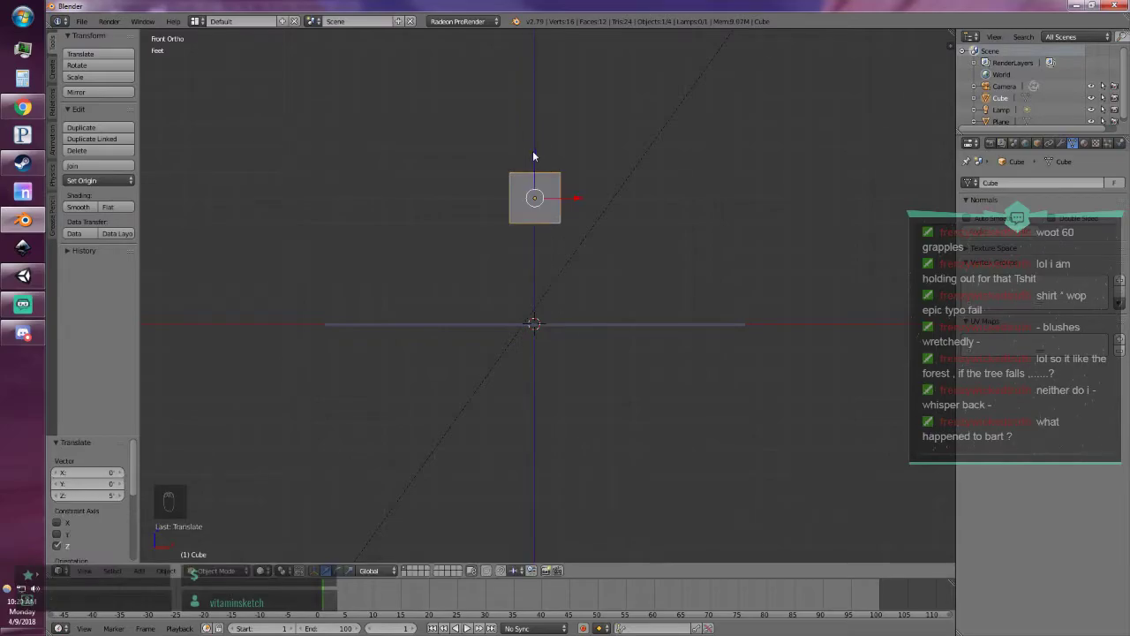
key("KP_1")
key("KP_3")
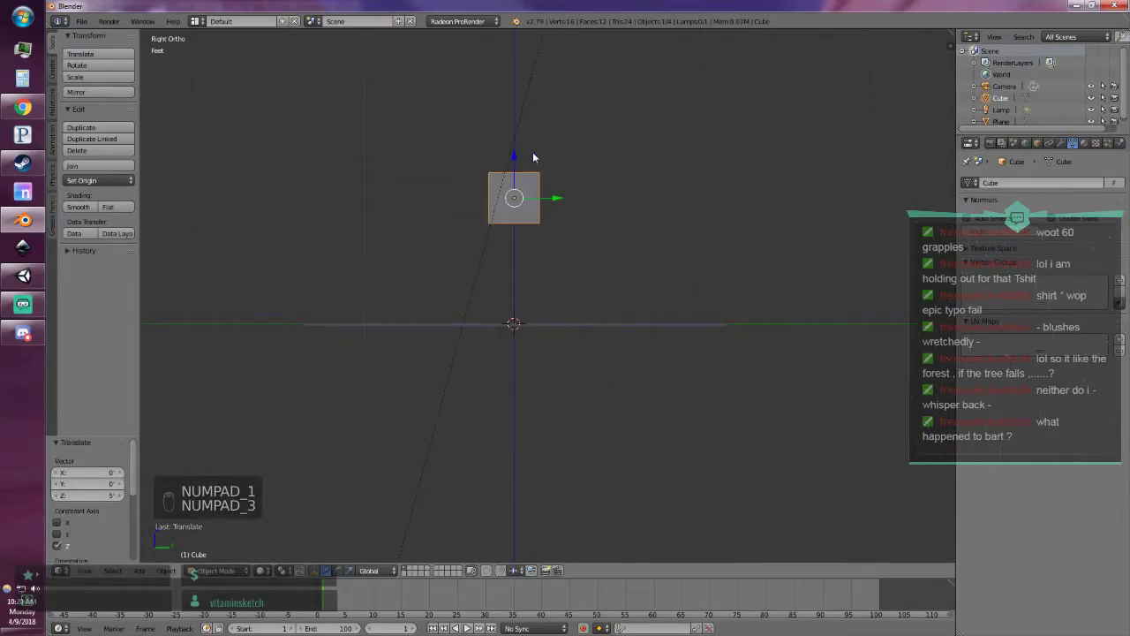
key("KP_1")
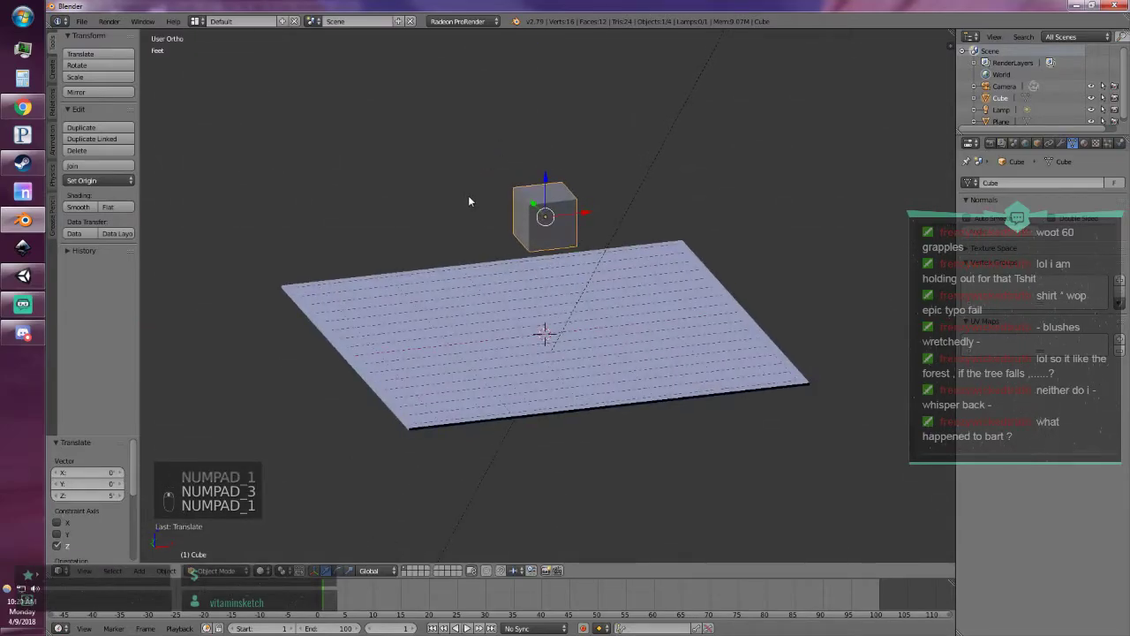
key("KP_1")
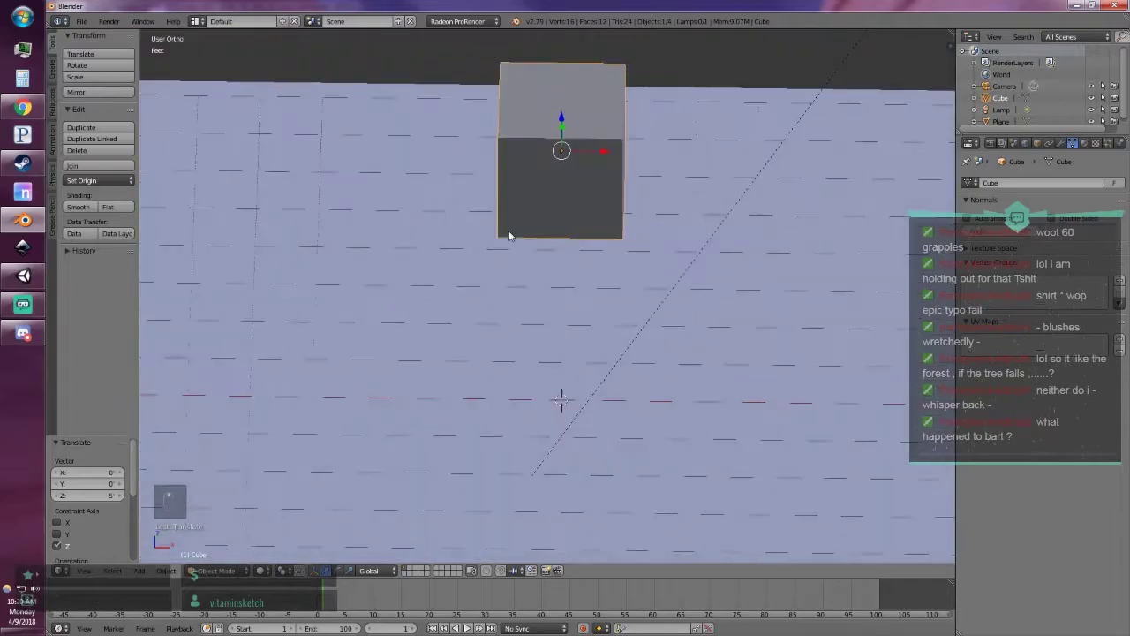
key("KP_1")
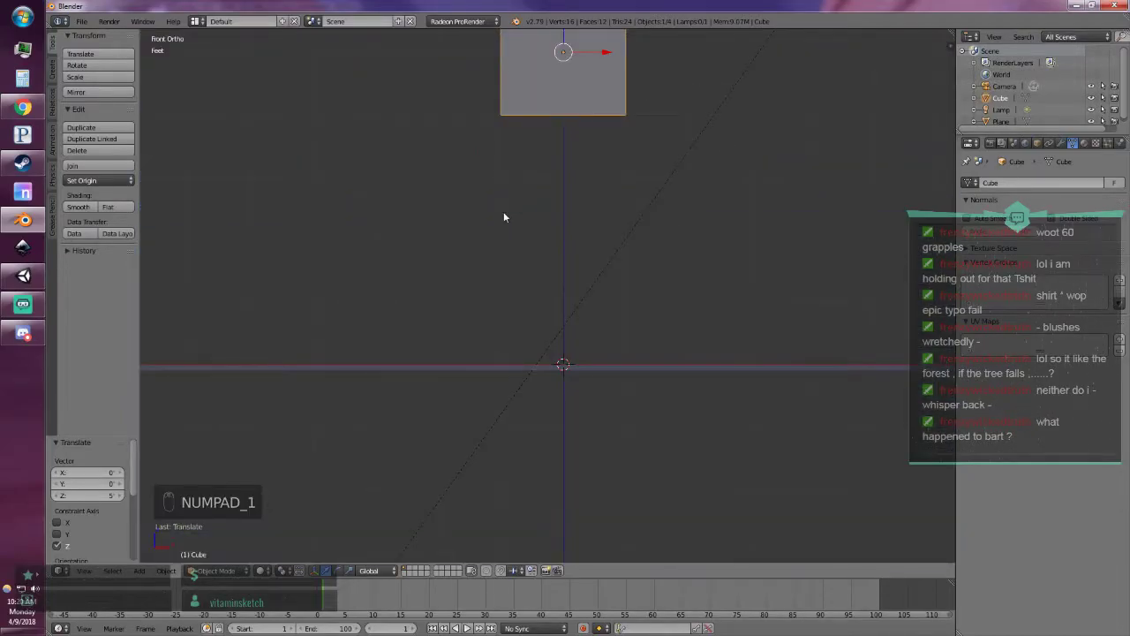
key("KP_0")
key("KP_1")
key("f")
key("c")
left_click_drag(534, 138, 536, 139)
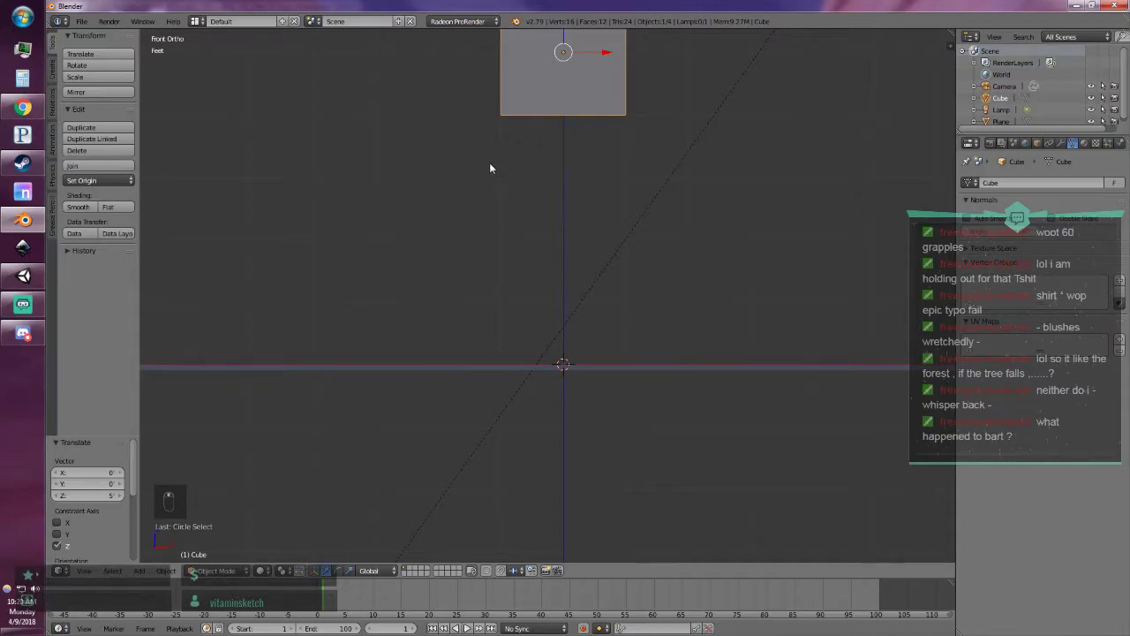
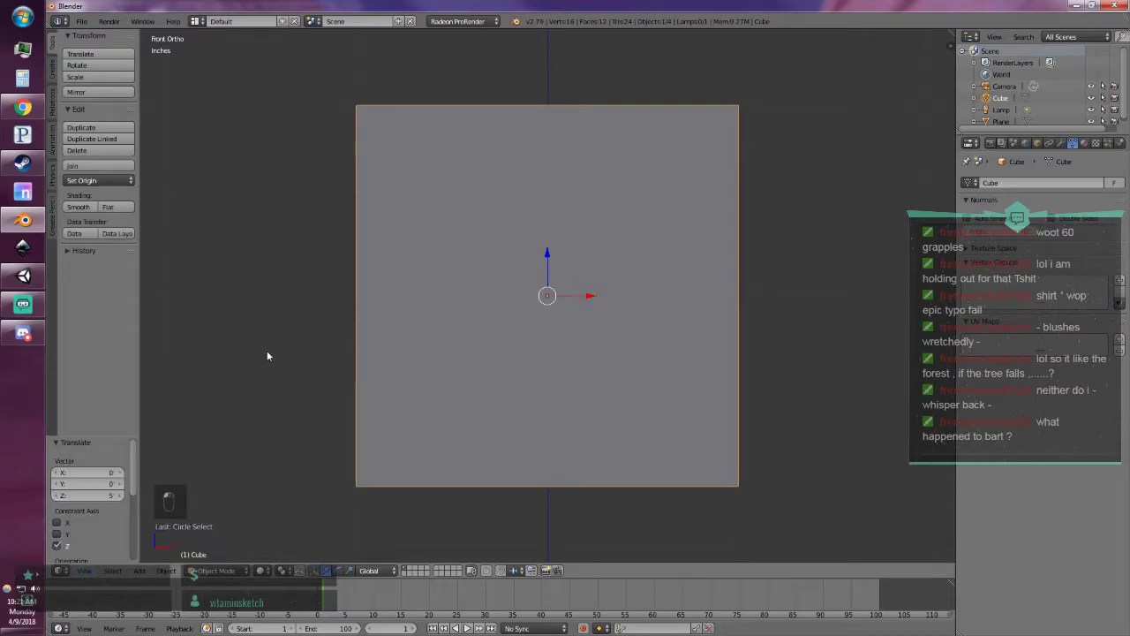
key("v")
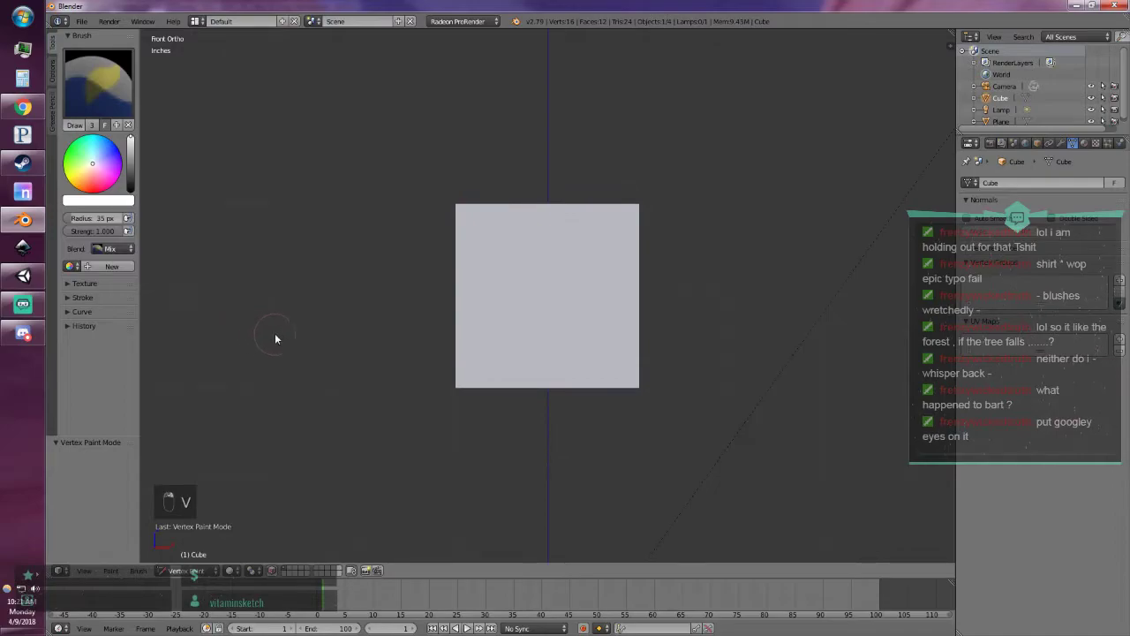
key("v")
key("v")
key("v")
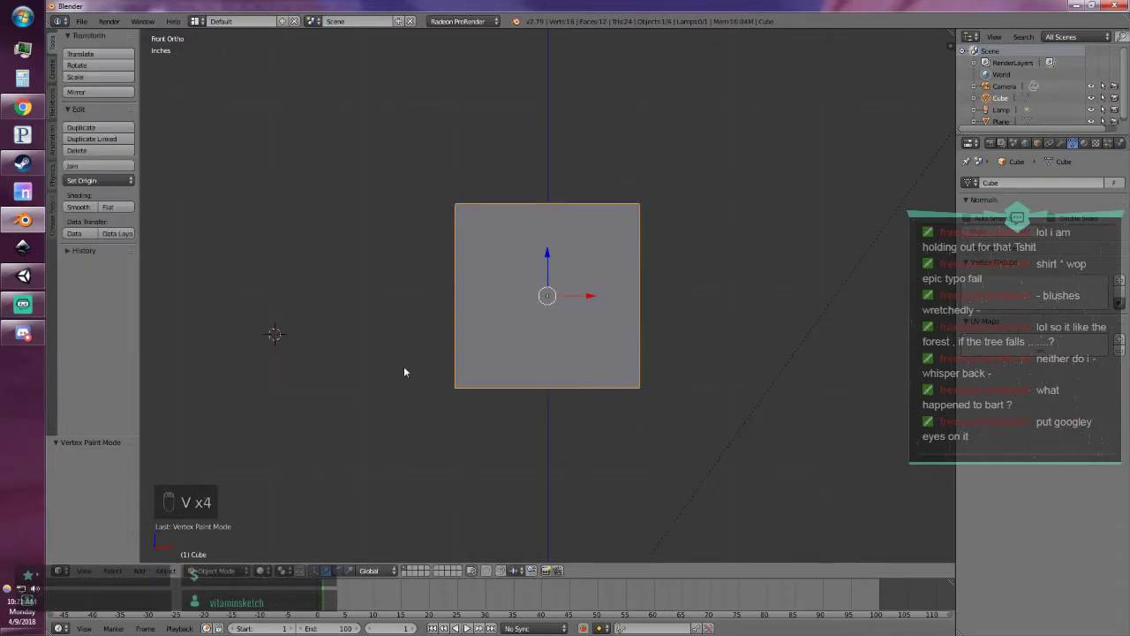
key("shift+c")
key("KP_0")
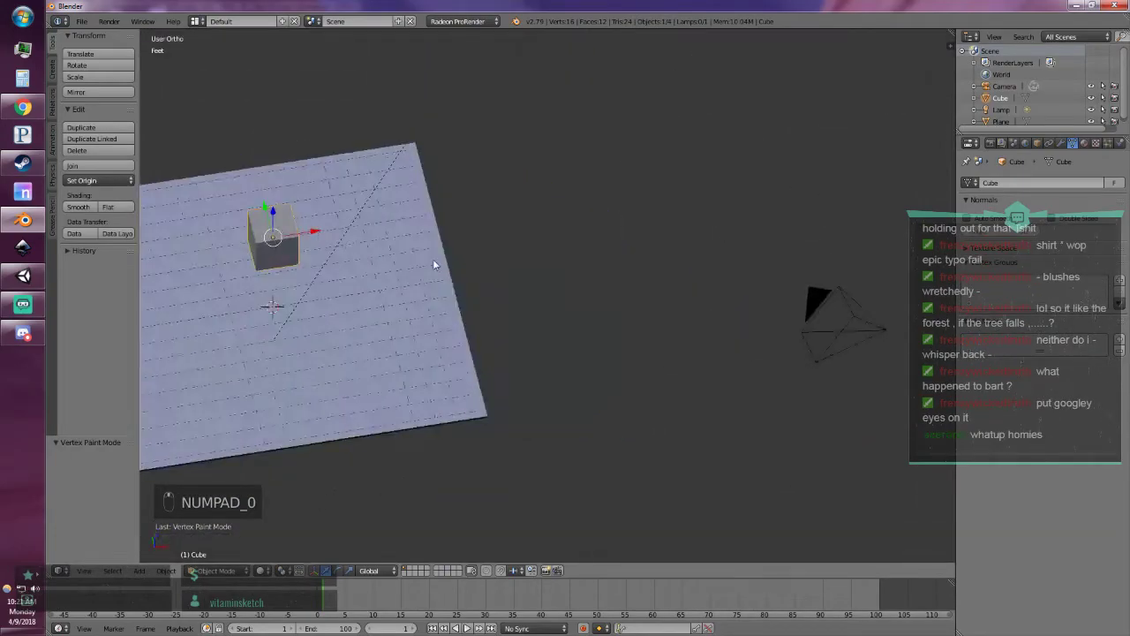
key("KP_1")
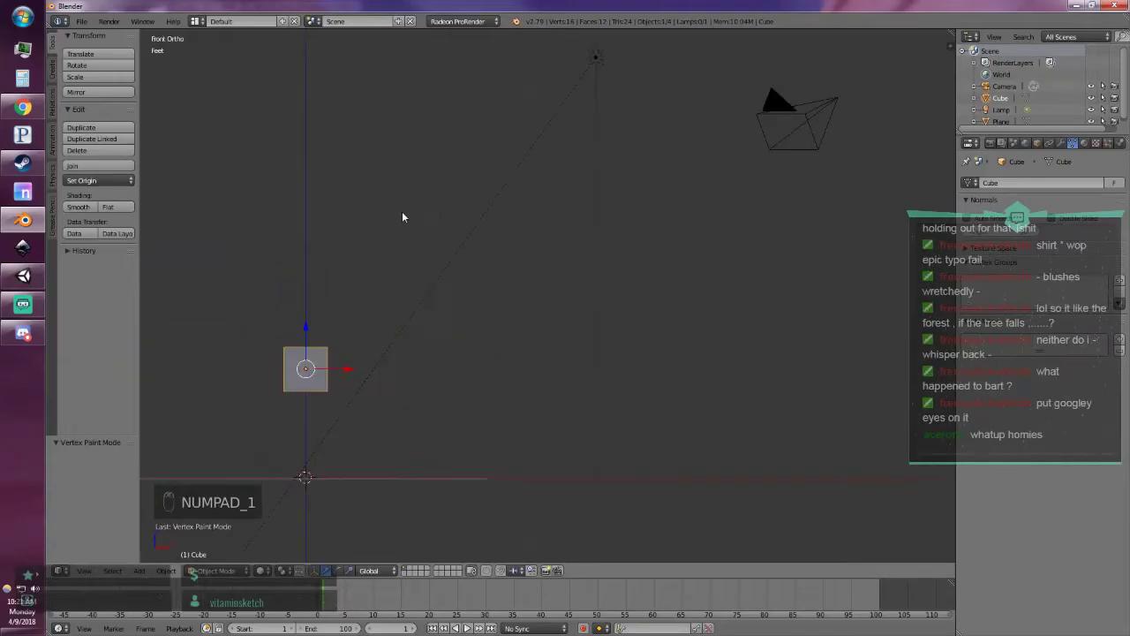
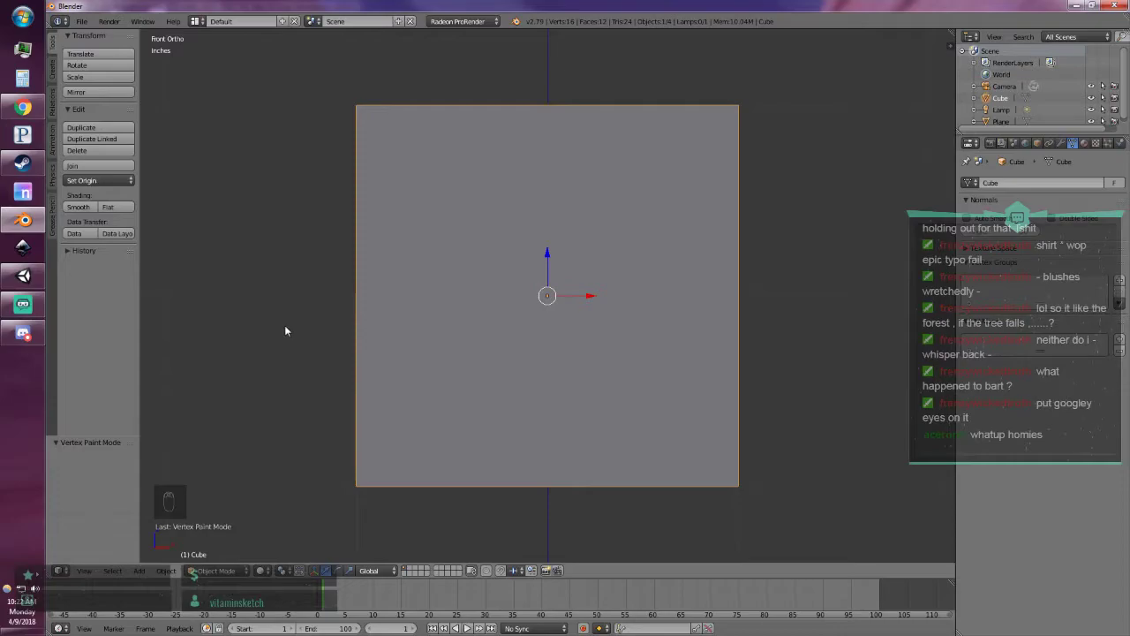
Flatten the cube vertically and narrow it along its width into a squat box.
key("KP_1")
key("KP_3")
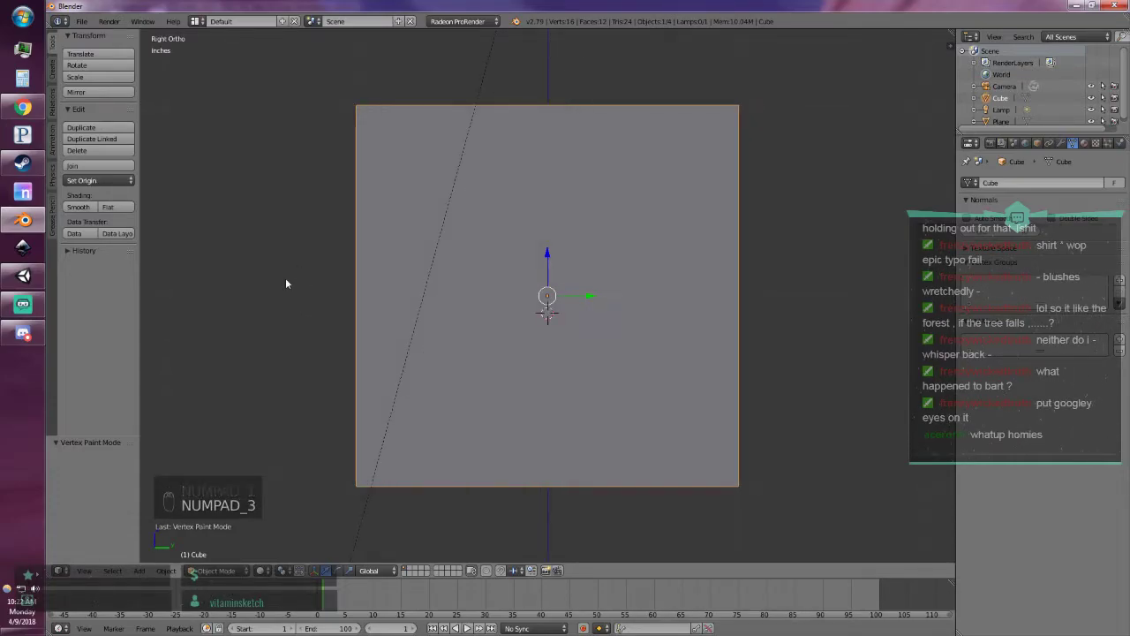
left_click_drag(282, 275, 288, 277)
key("s")
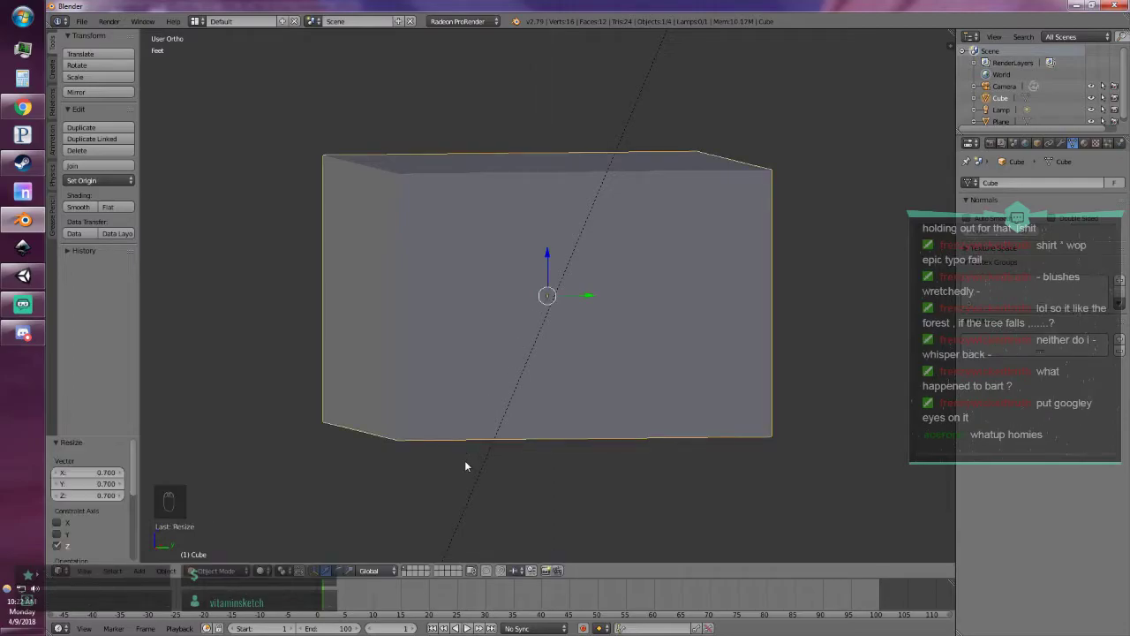
left_click_drag(311, 389, 308, 383)
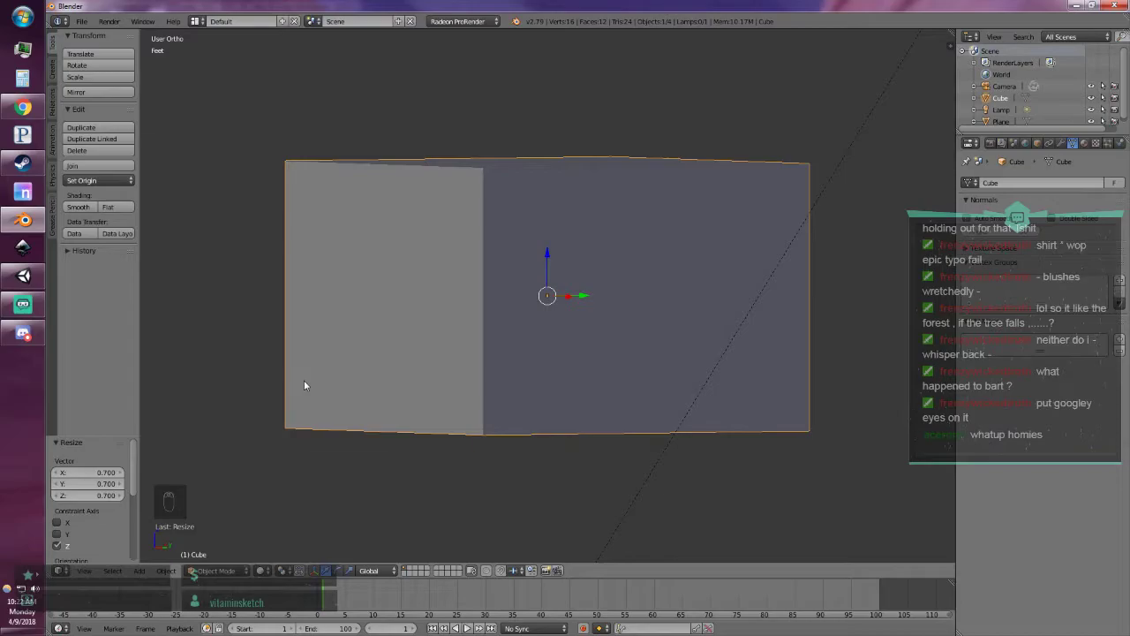
key("s")
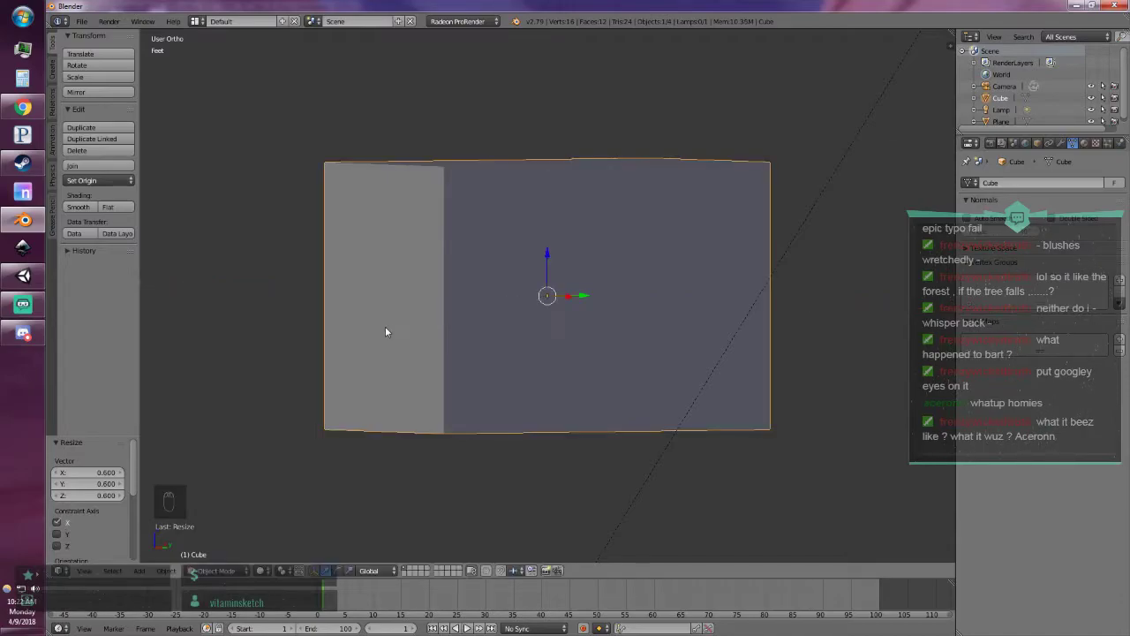
Adjust the box width again and scale it uniformly to 0.9 for the camera body.
middle_click(310, 359)
middle_click(408, 375)
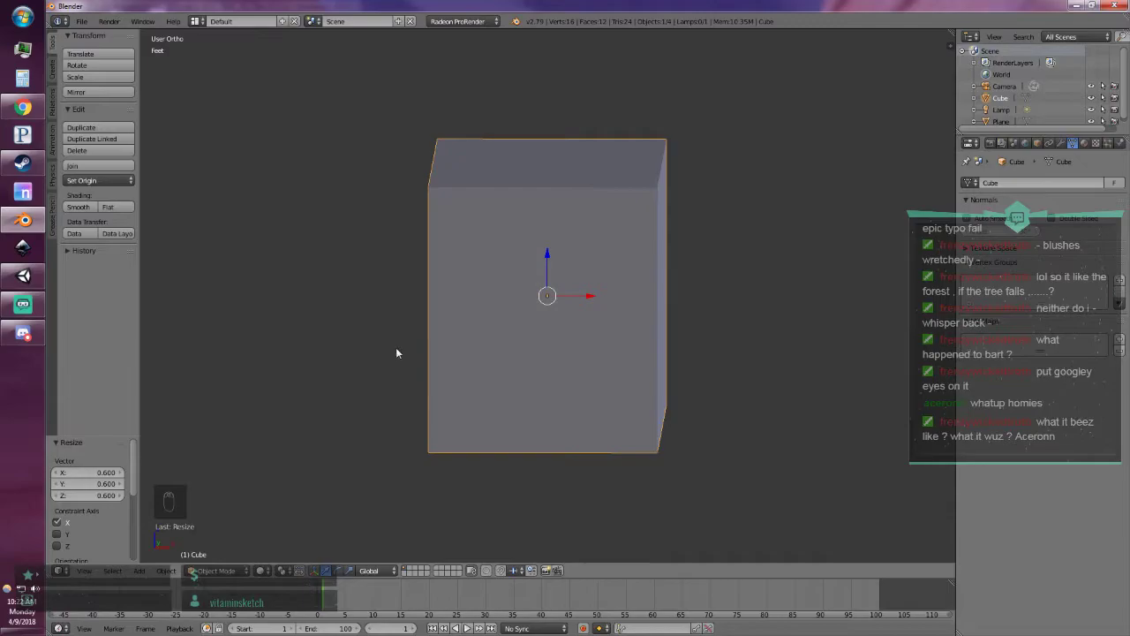
key("s")
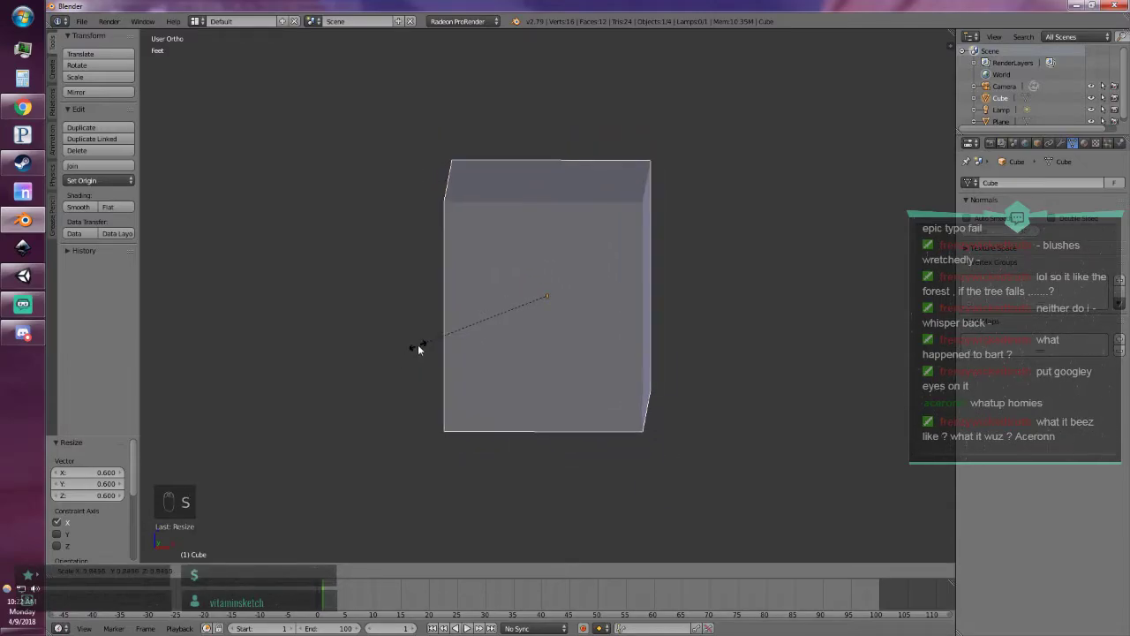
key("s")
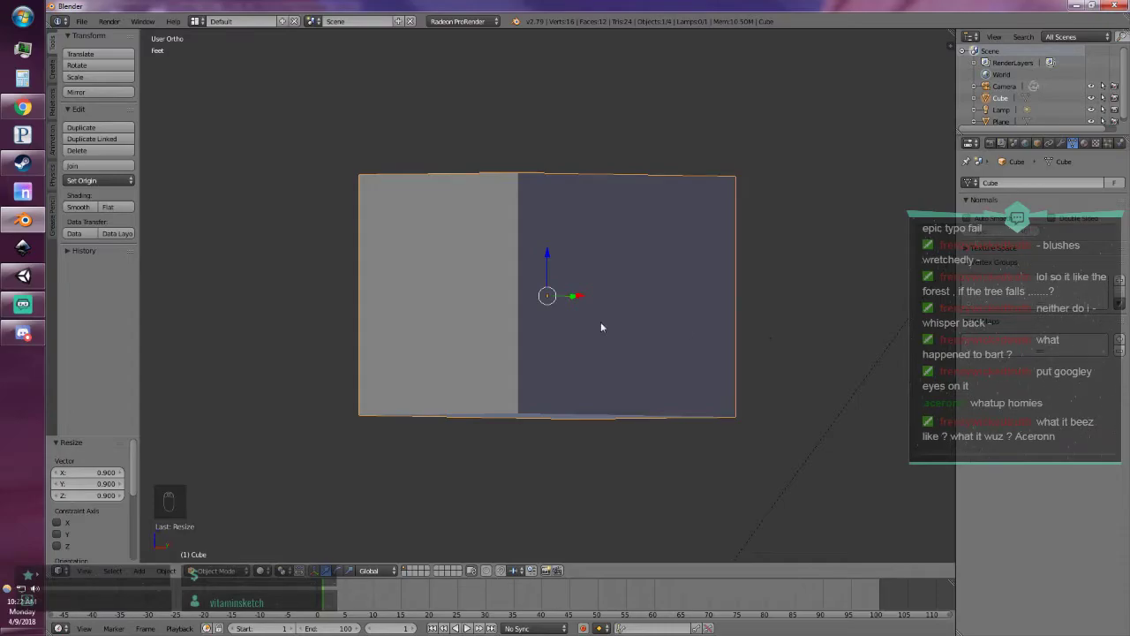
key("KP_1")
key("KP_3")
key("a")
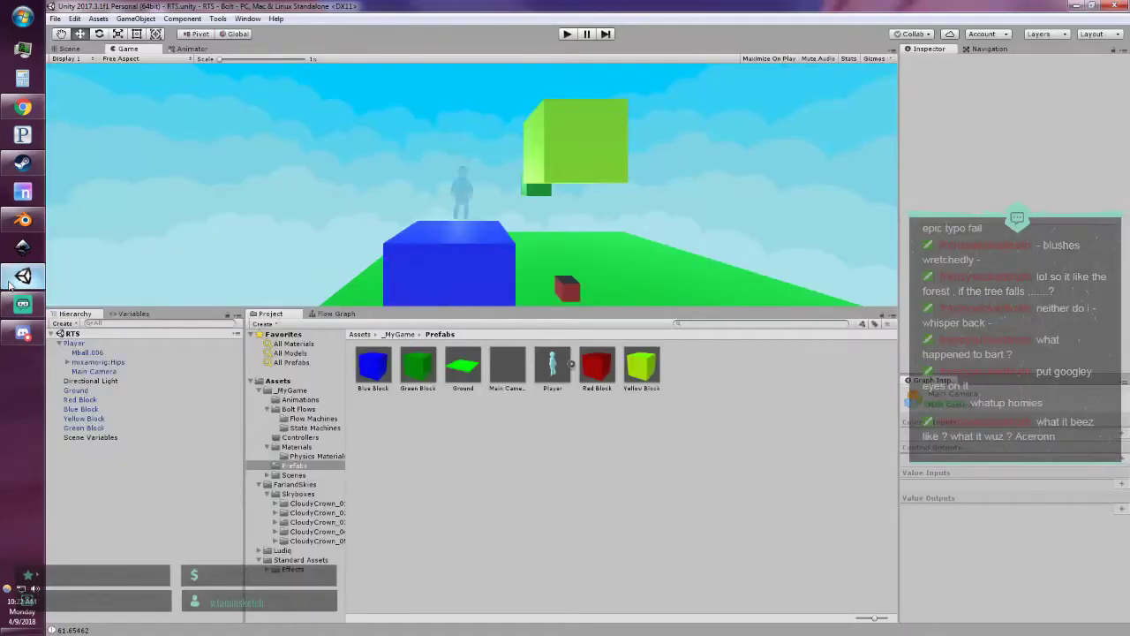
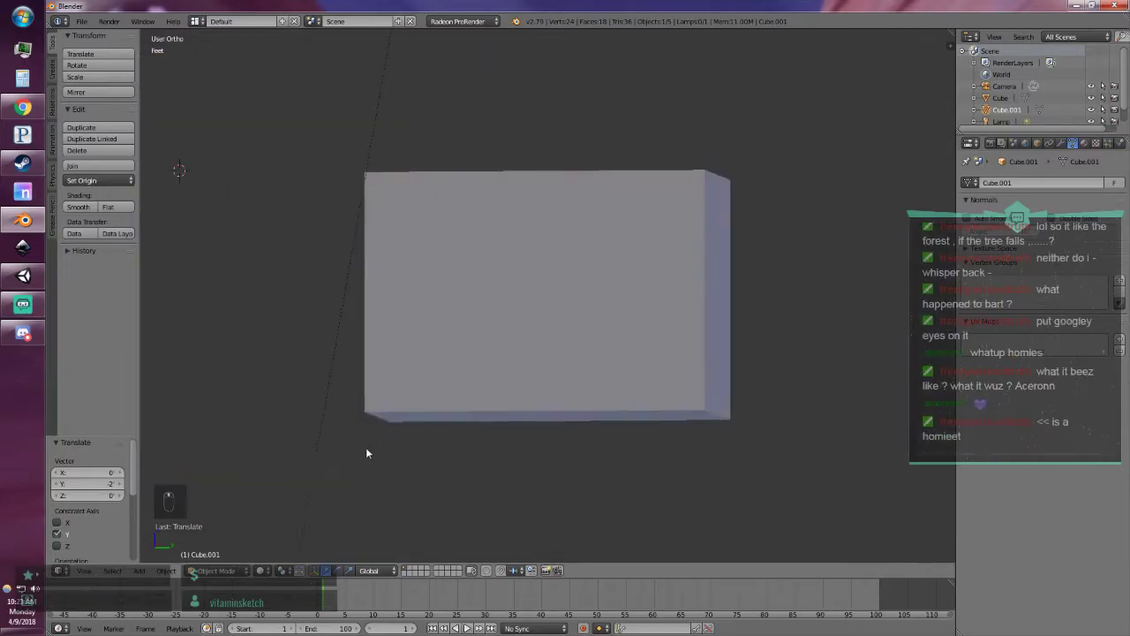
Shrink the second box smaller than the body, checking it in the ortho views.
key("KP_1")
key("KP_3")
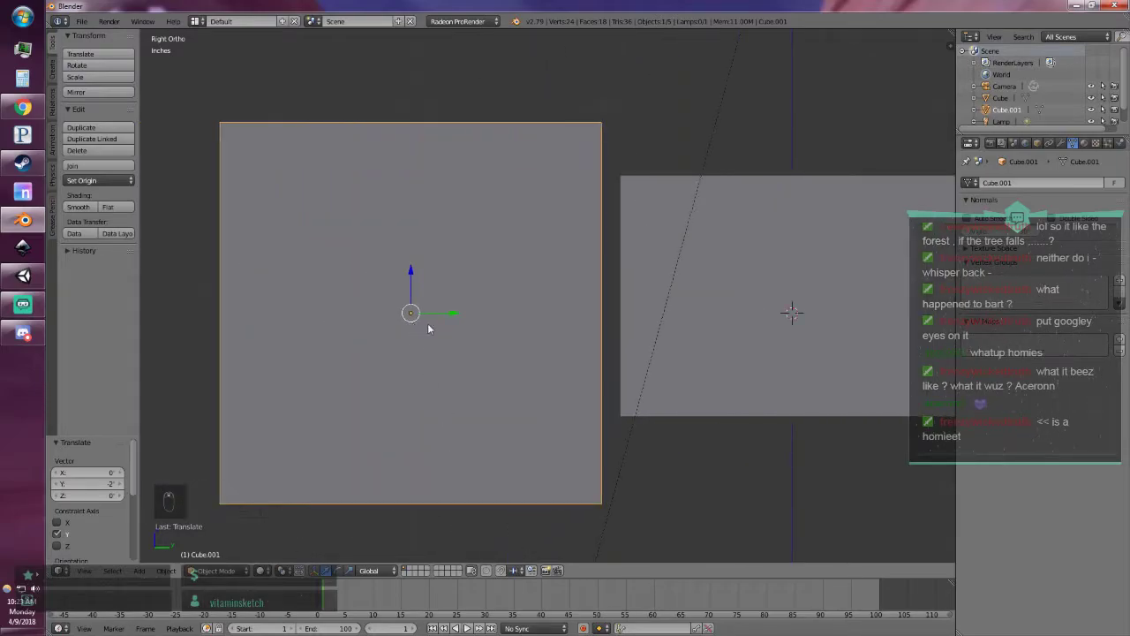
key("s")
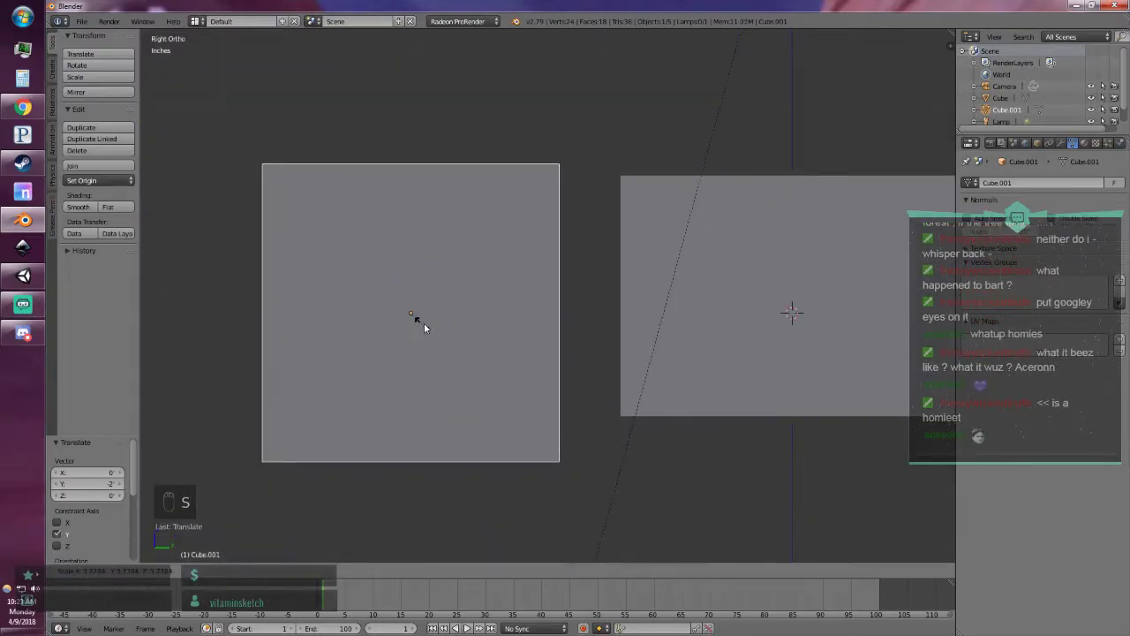
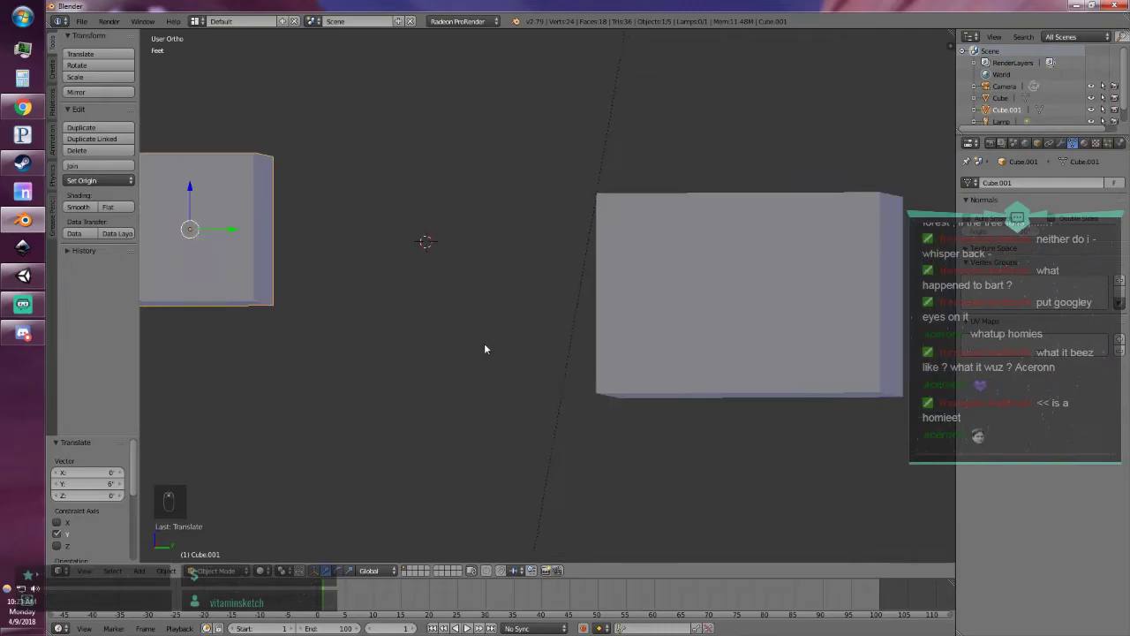
key("KP_4")
key("KP_7")
key("KP_7")
key("KP_4")
key("KP_6")
key("KP_1")
Slide the small box forward along Y to sit in front of the body and verify from top, front and side.
key("KP_7")
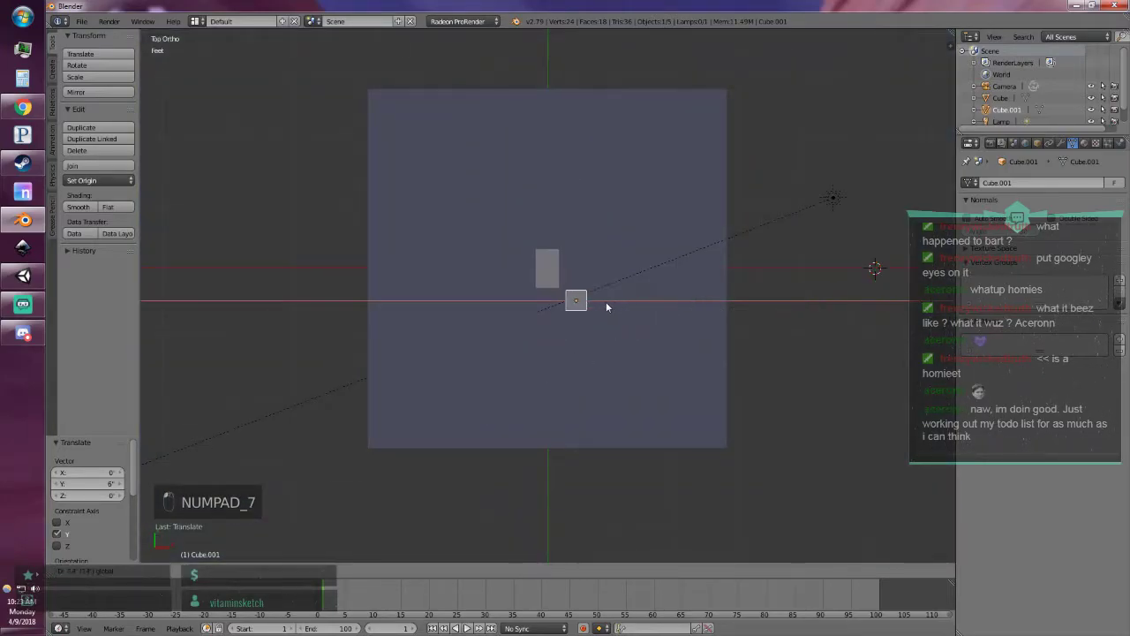
left_click_drag(589, 303, 531, 312)
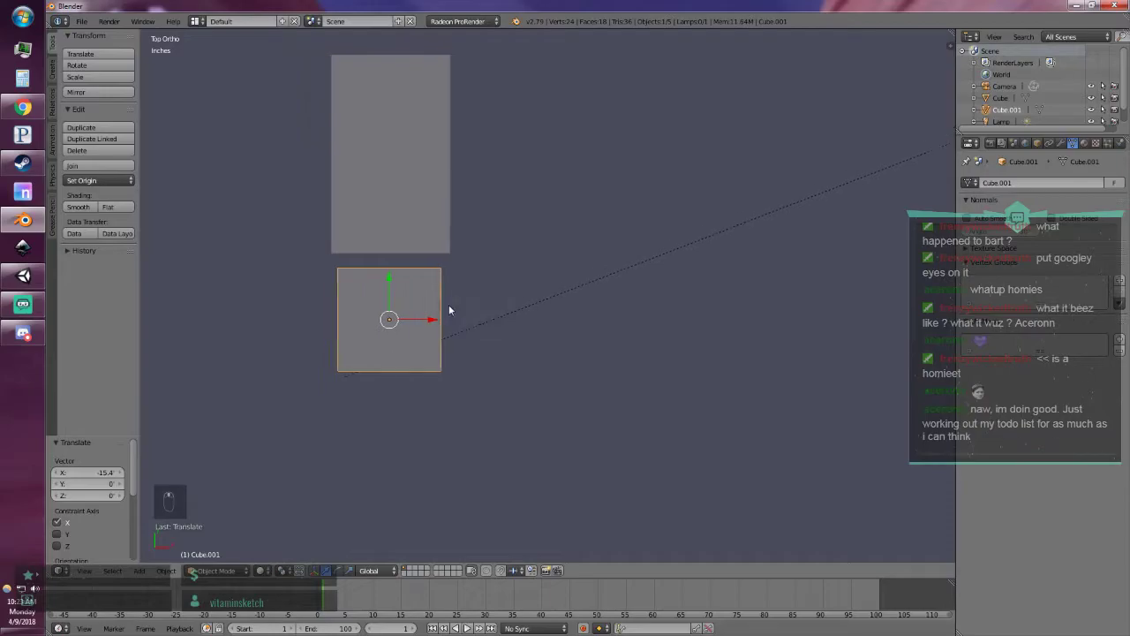
left_click_drag(514, 320, 640, 372)
left_click_drag(640, 373, 416, 241)
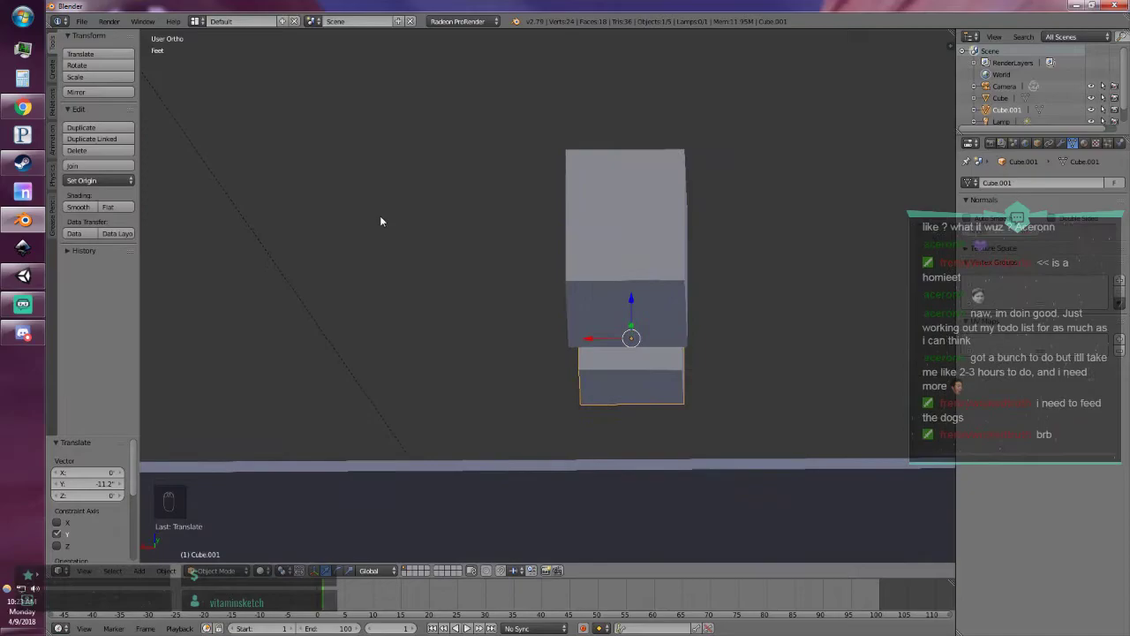
key("KP_7")
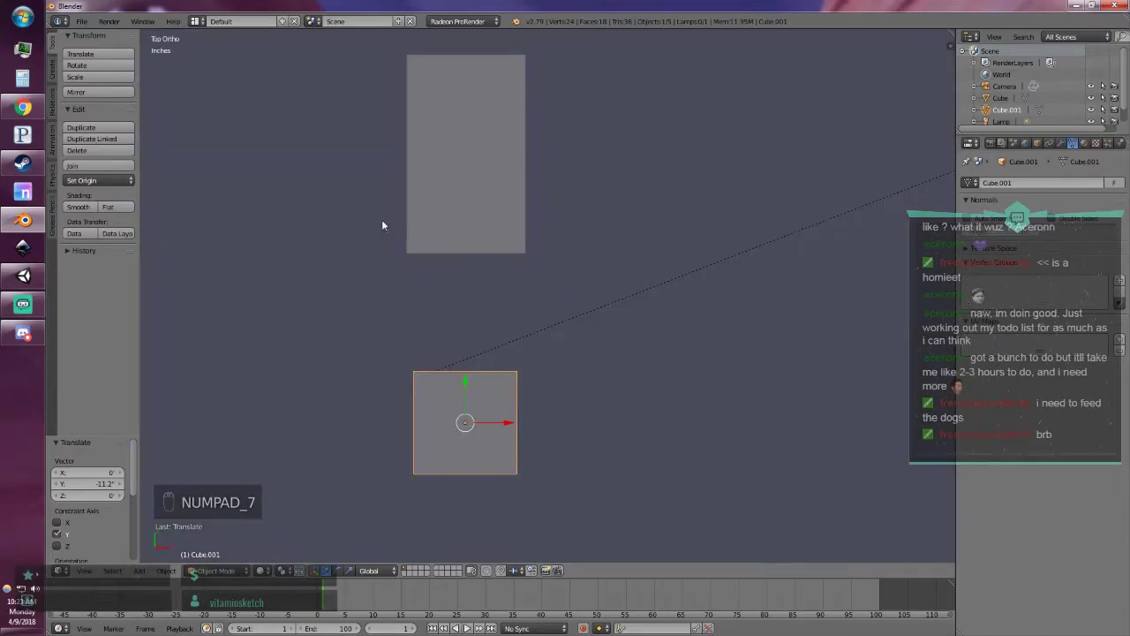
key("KP_1")
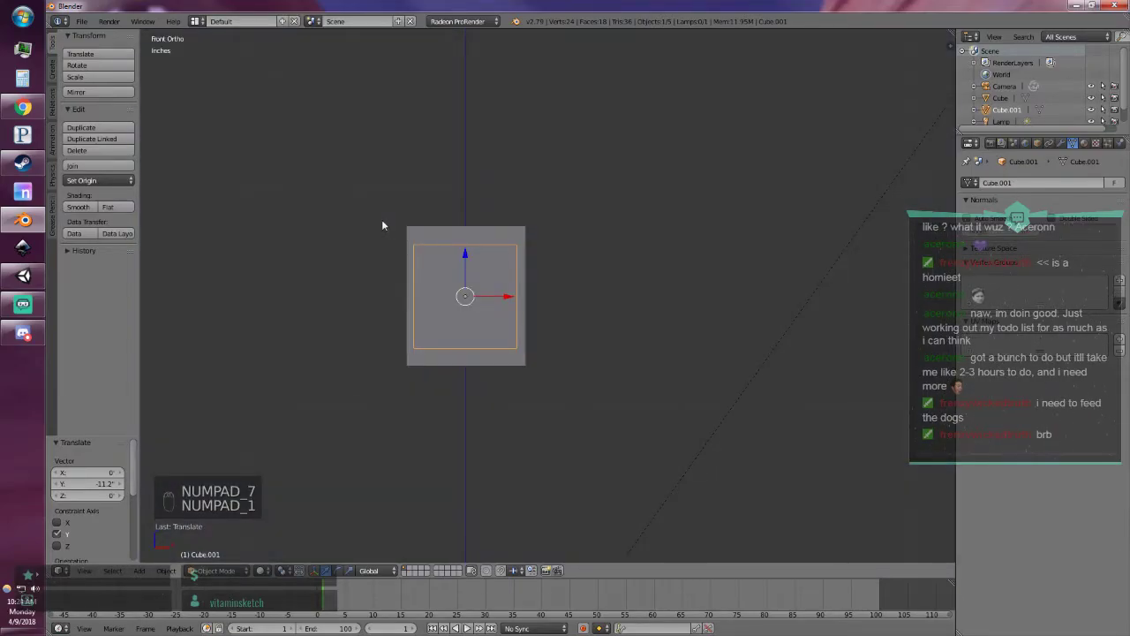
key("KP_3")
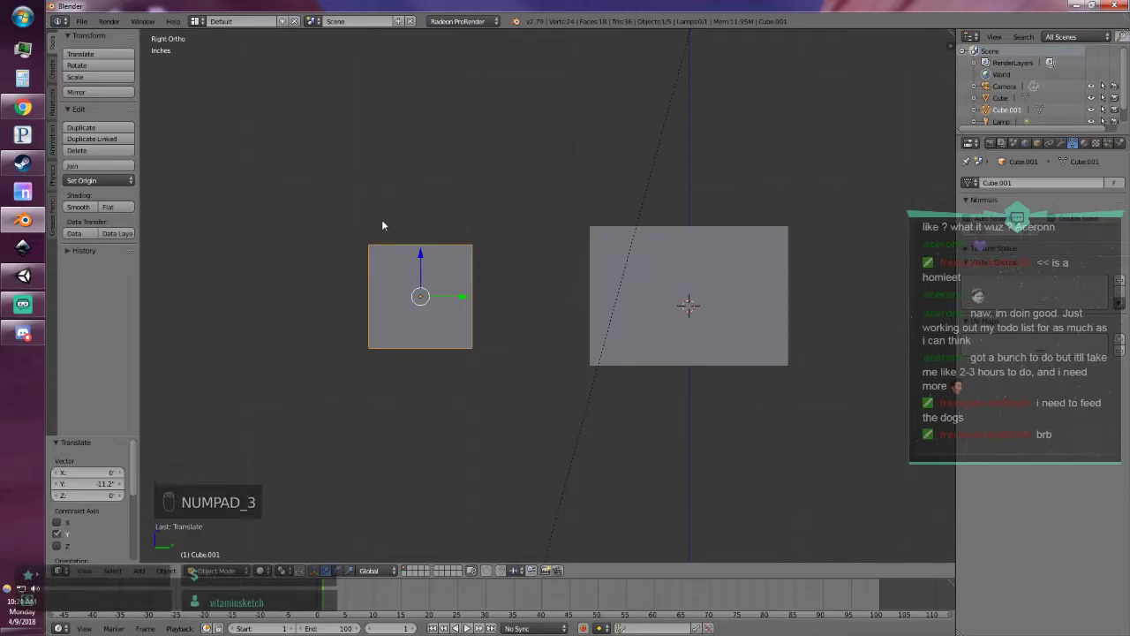
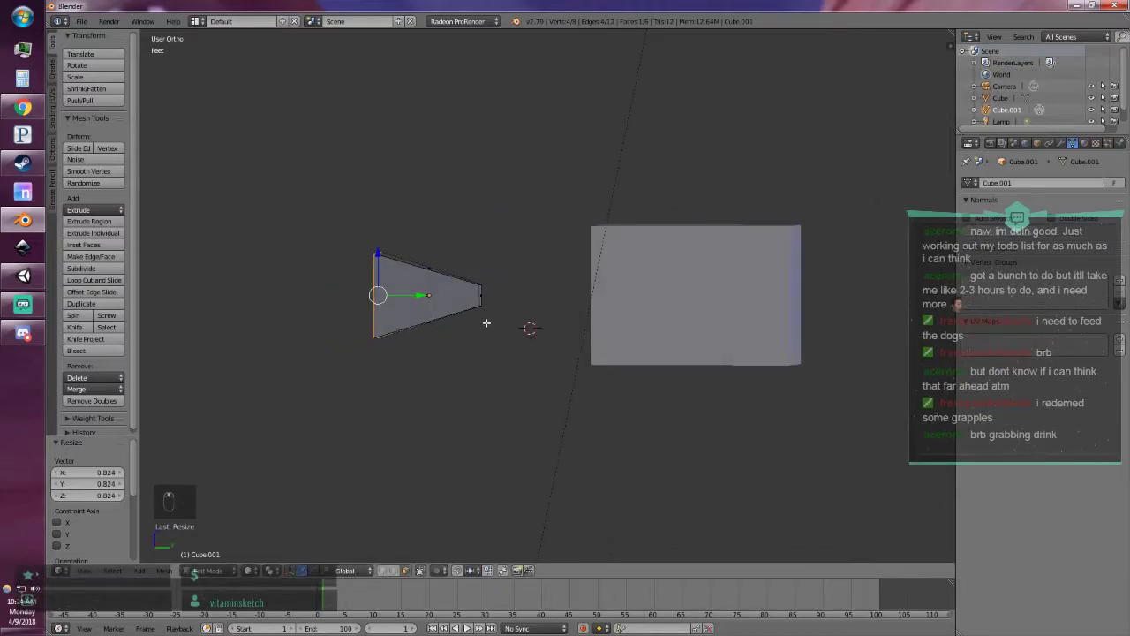
Taper the small box's front face into a lens wedge and butt it against the body.
key("KP_7")
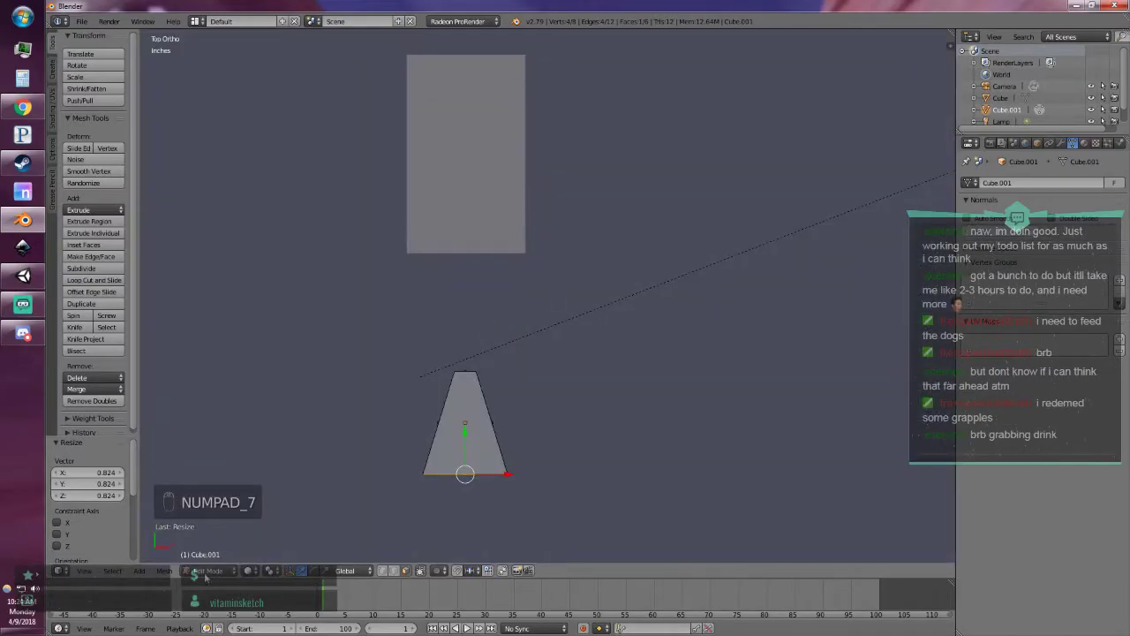
key("Tab")
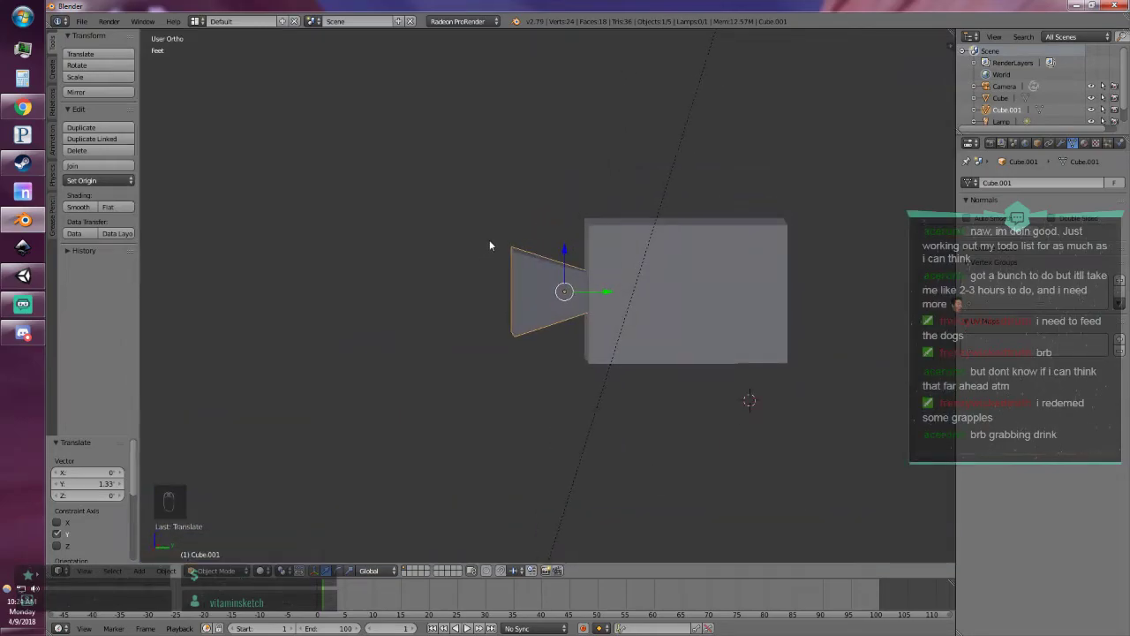
key("KP_1")
key("KP_3")
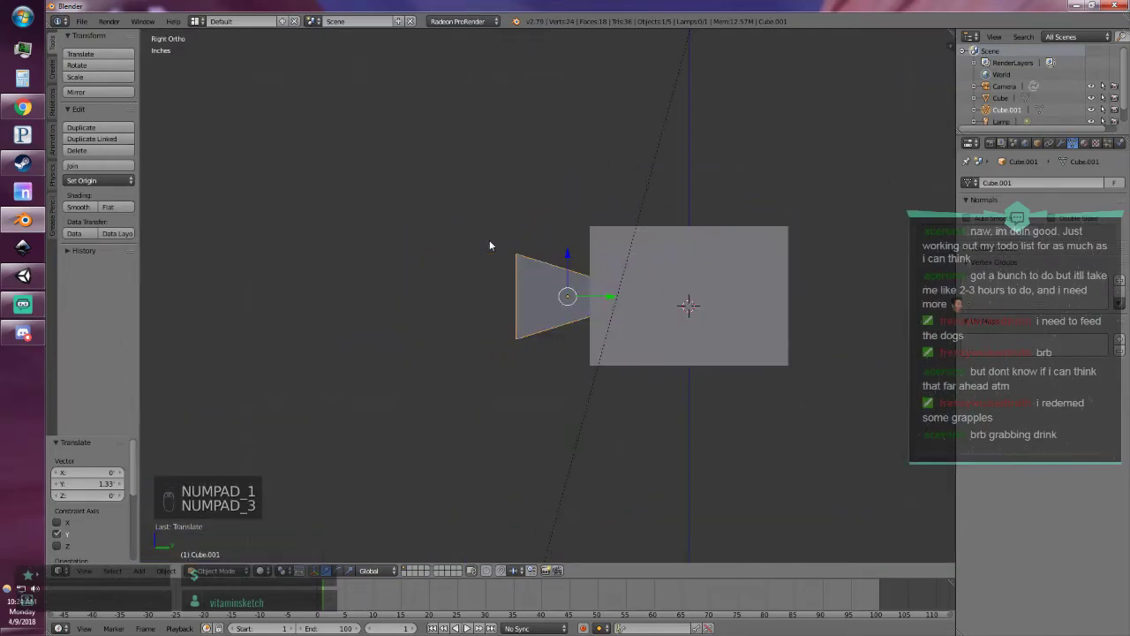
Add a circle mesh beside the camera body and rotate it 90° upright.
left_click_drag(480, 202, 446, 209)
key("shift+a")
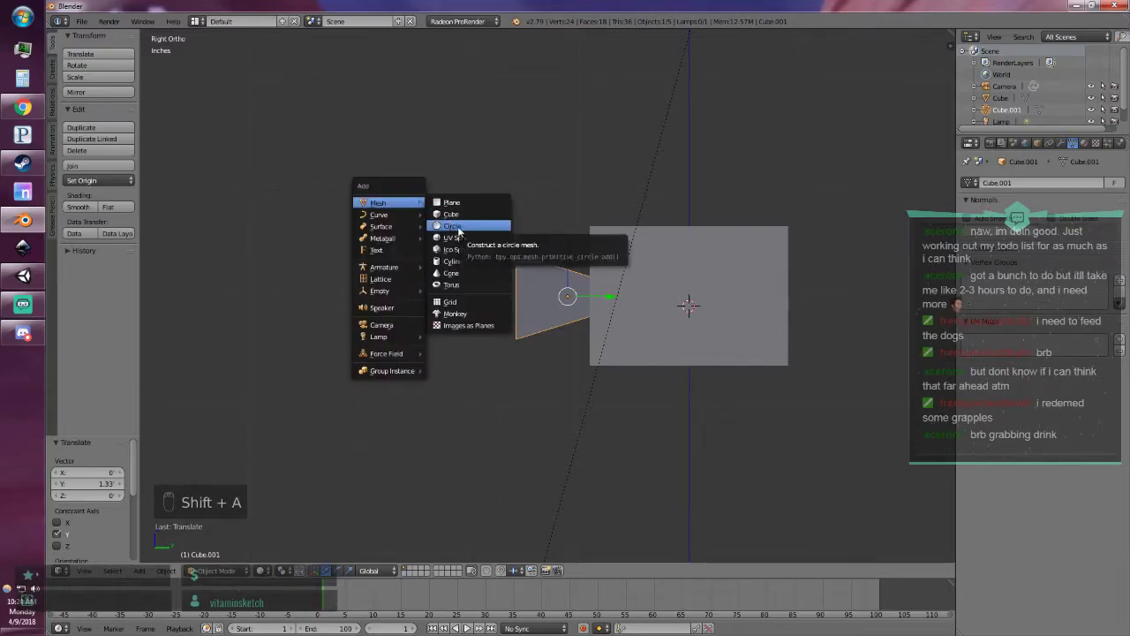
left_click_drag(693, 266, 303, 166)
key("r")
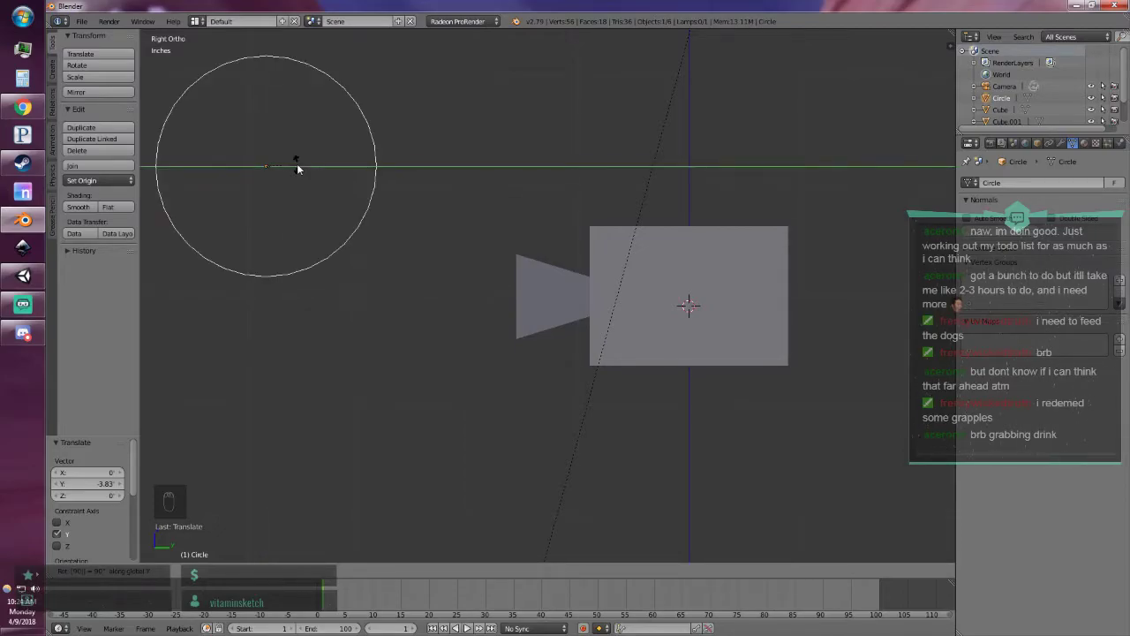
Delete the circle, add a new 8-vertex circle and rotate it 90° upright over the body.
key("s")
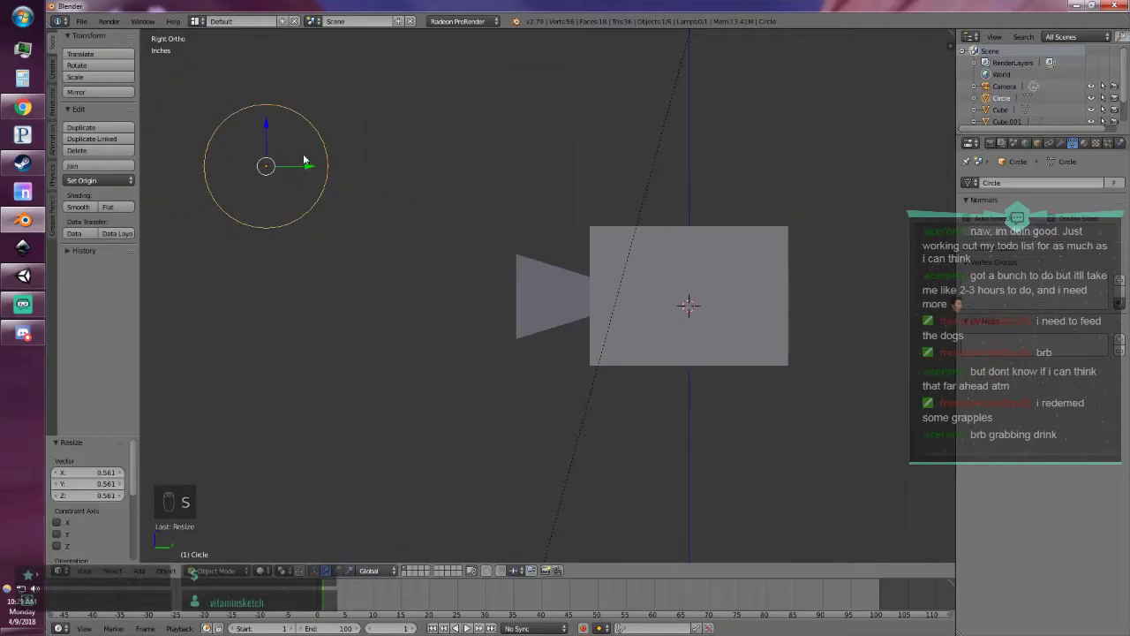
key("x")
key("shift+a")
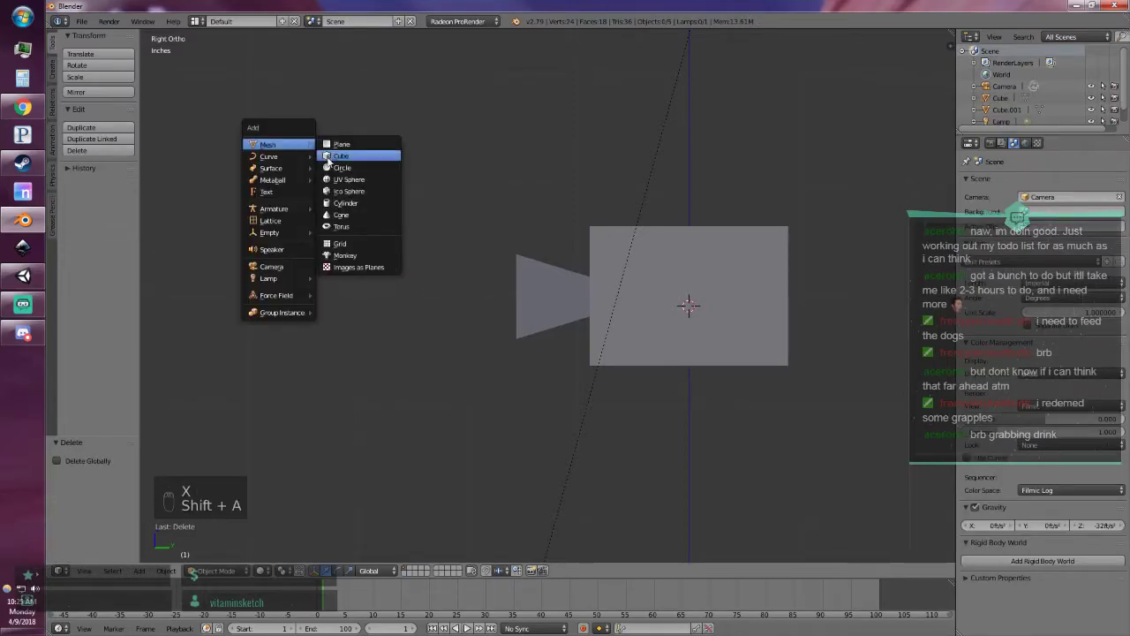
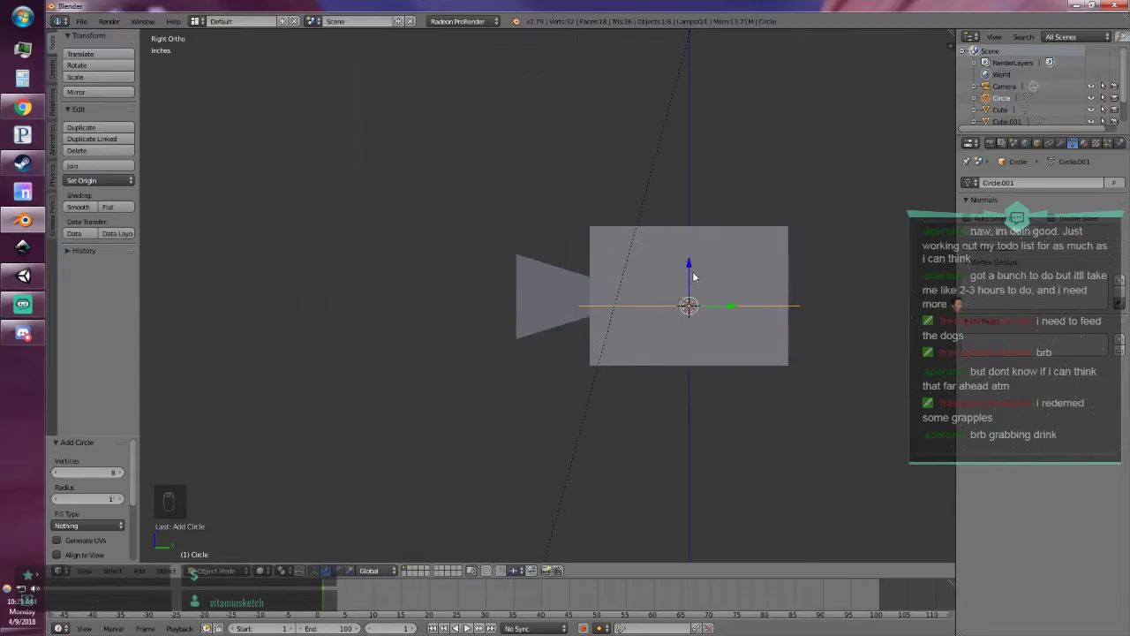
key("r")
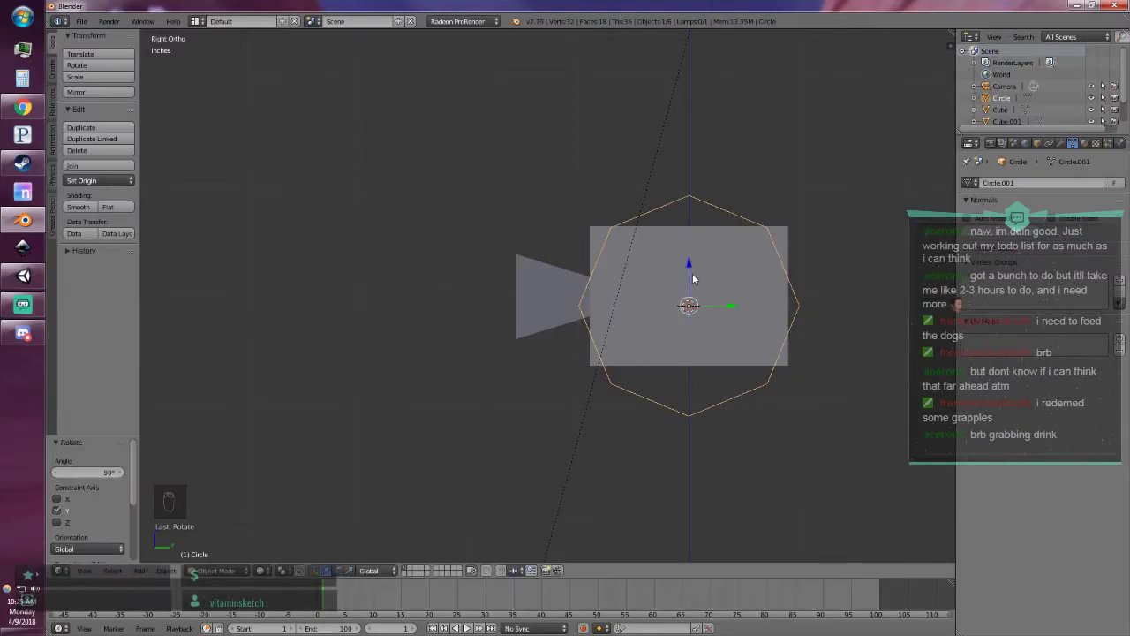
Select the octagon and move it up by an exact offset above the camera body.
left_click_drag(688, 334, 653, 333)
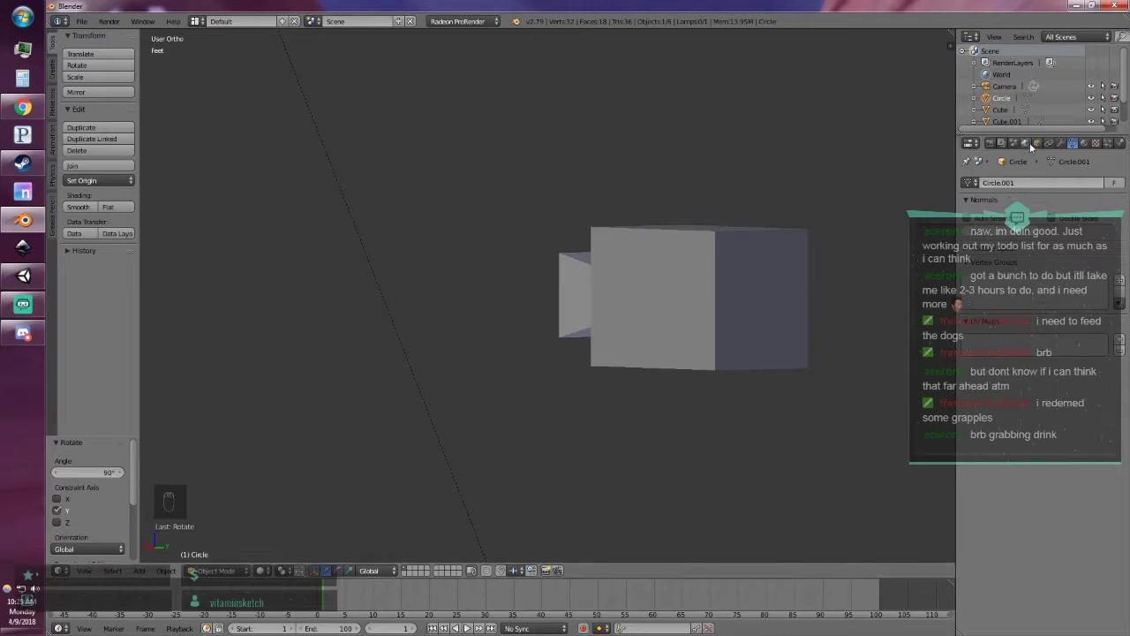
left_click_drag(1005, 113, 547, 404)
middle_click(503, 406)
right_click(503, 406)
key("KP_1")
key("KP_3")
left_click_drag(694, 267, 640, 144)
key("KP_7")
key("KP_1")
key("KP_3")
key("KP_2")
key("KP_7")
key("KP_1")
key("KP_3")
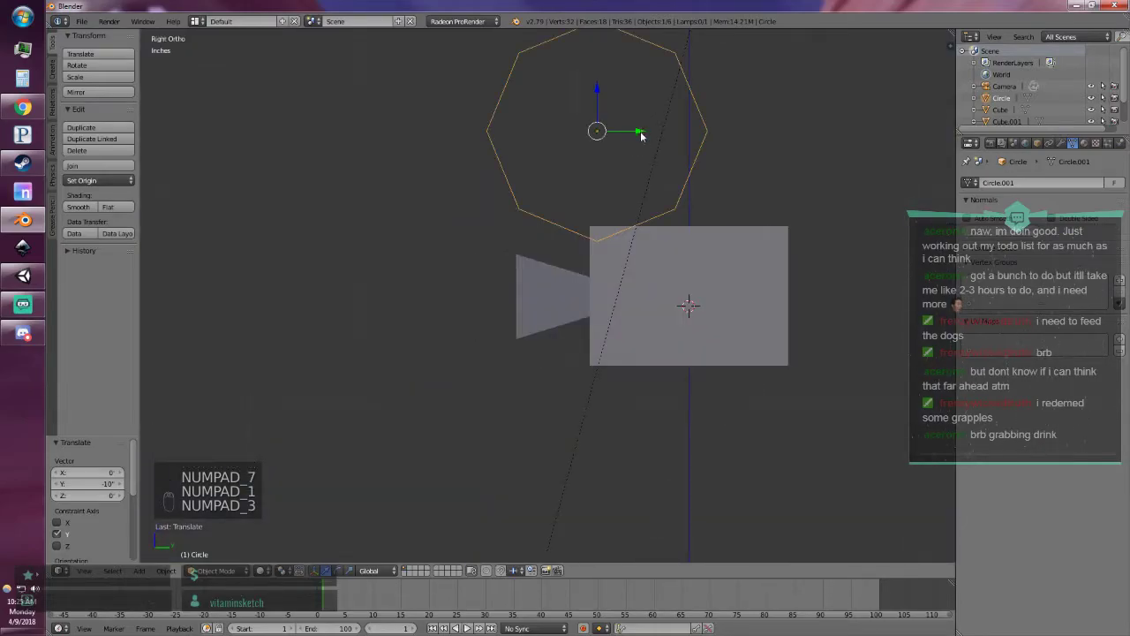
Shrink the octagon and lower it to rest on top of the body as a film reel.
key("s")
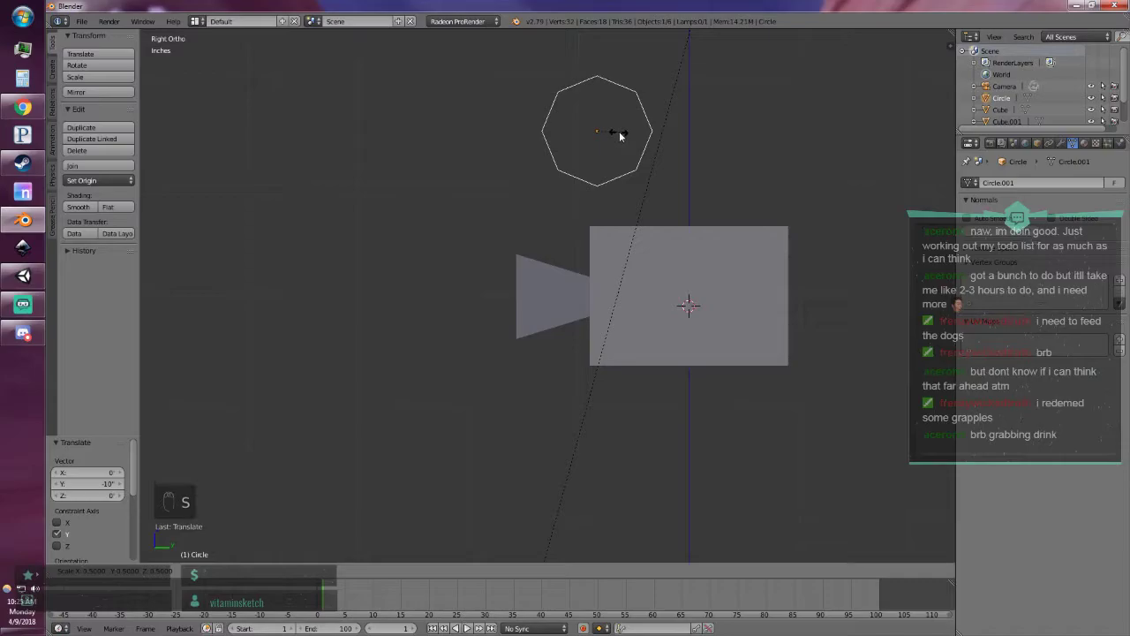
left_click_drag(598, 88, 686, 178)
key("s")
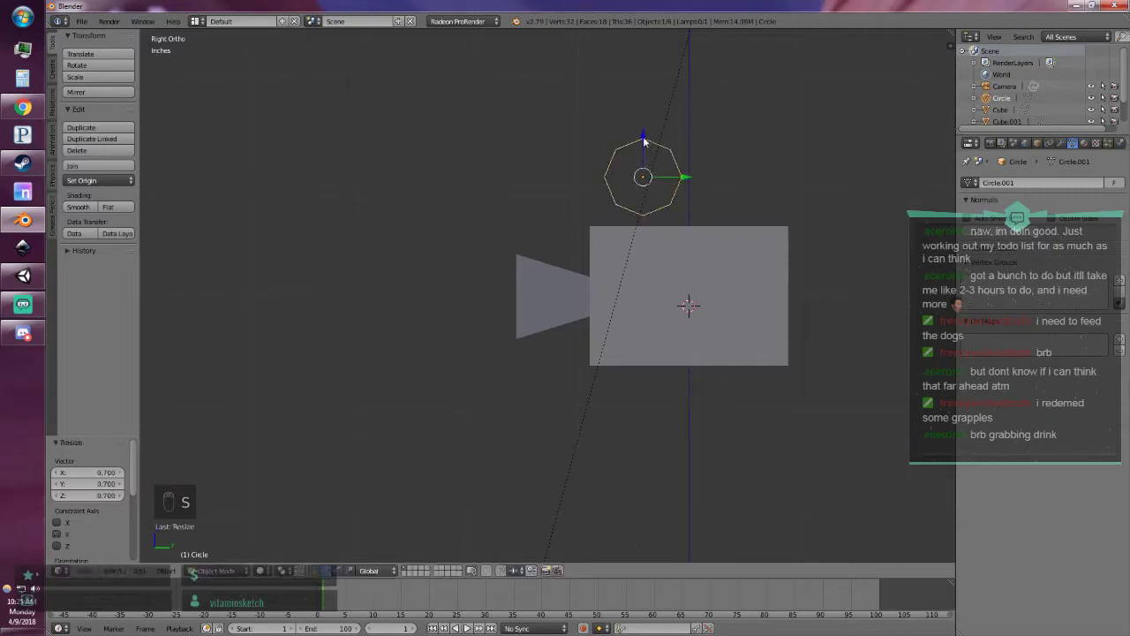
left_click_drag(645, 135, 650, 128)
left_click_drag(650, 128, 648, 128)
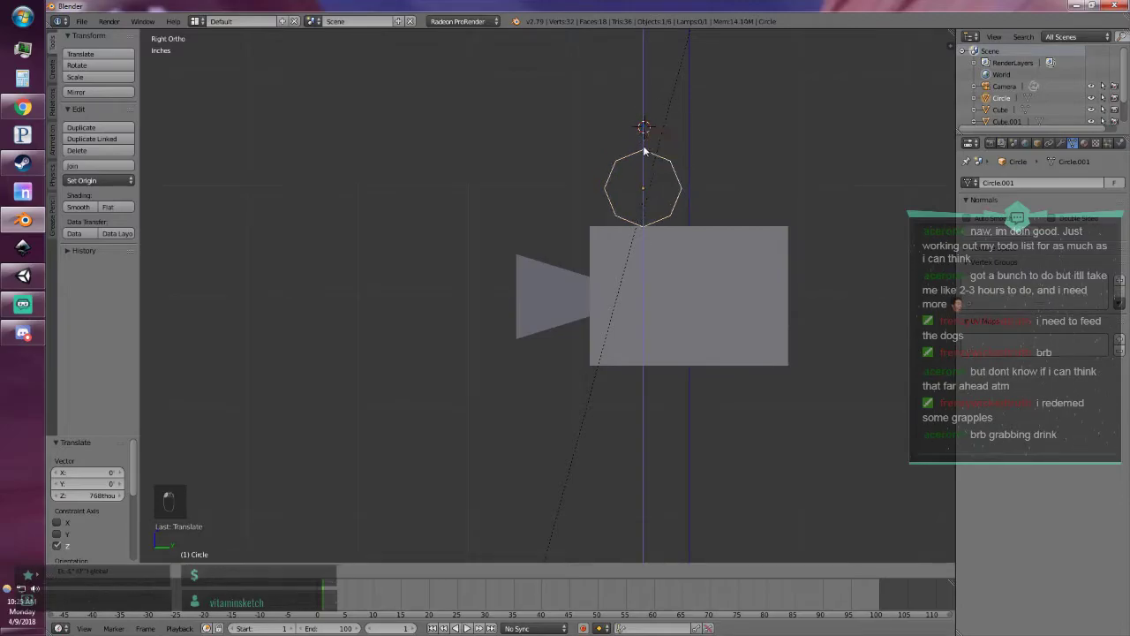
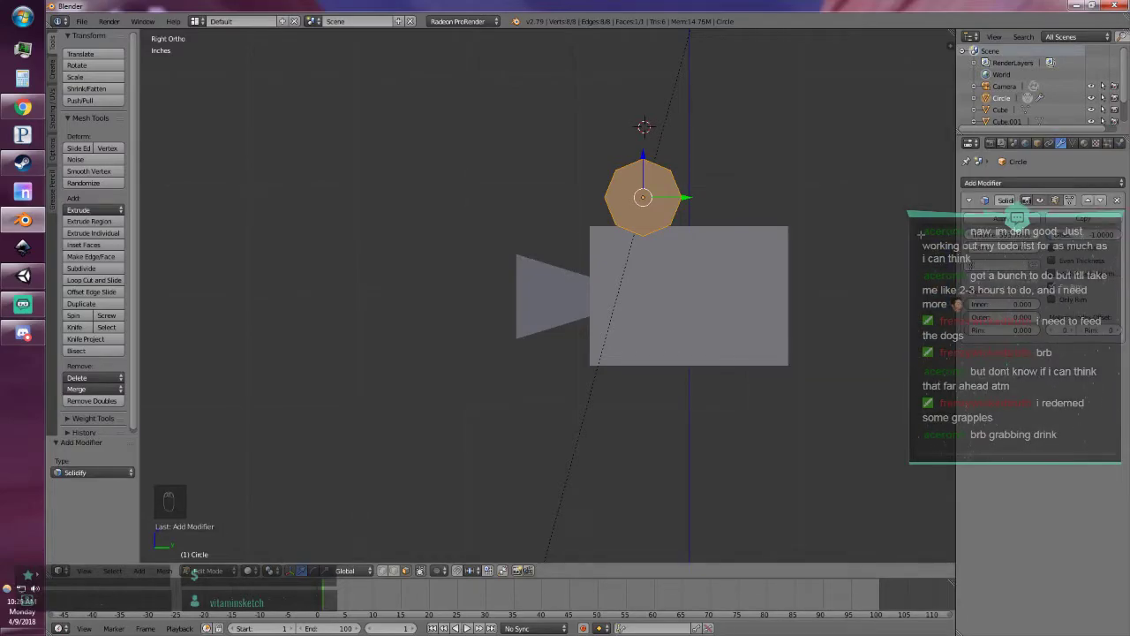
Leave mesh editing and reposition the reel on top of the body, checking front, top and side views.
key("KP_1")
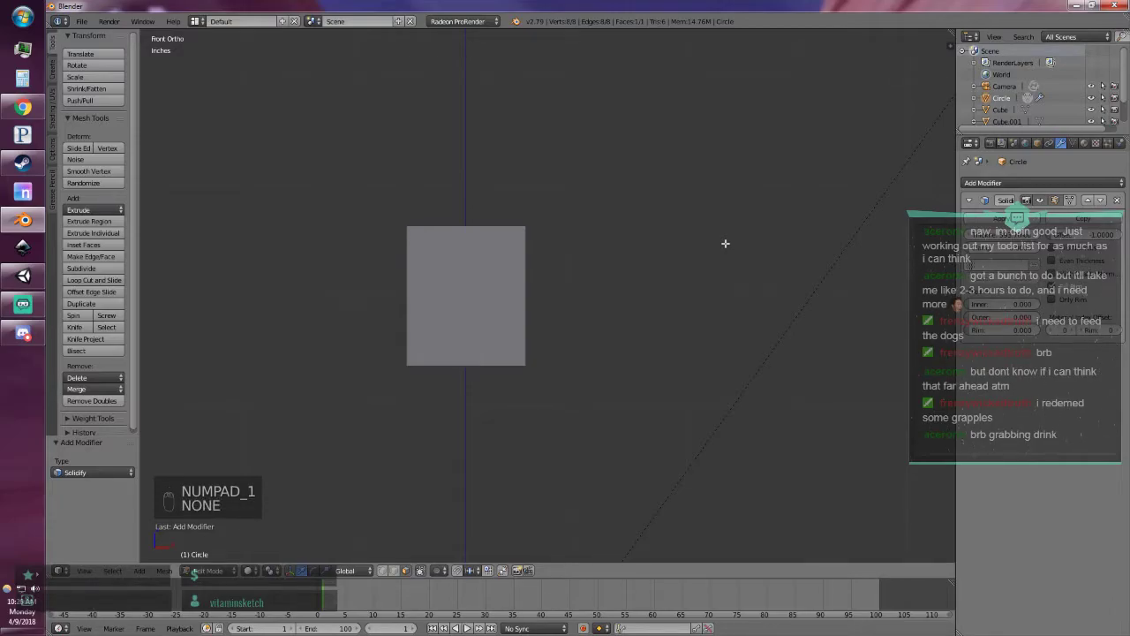
key("KP_7")
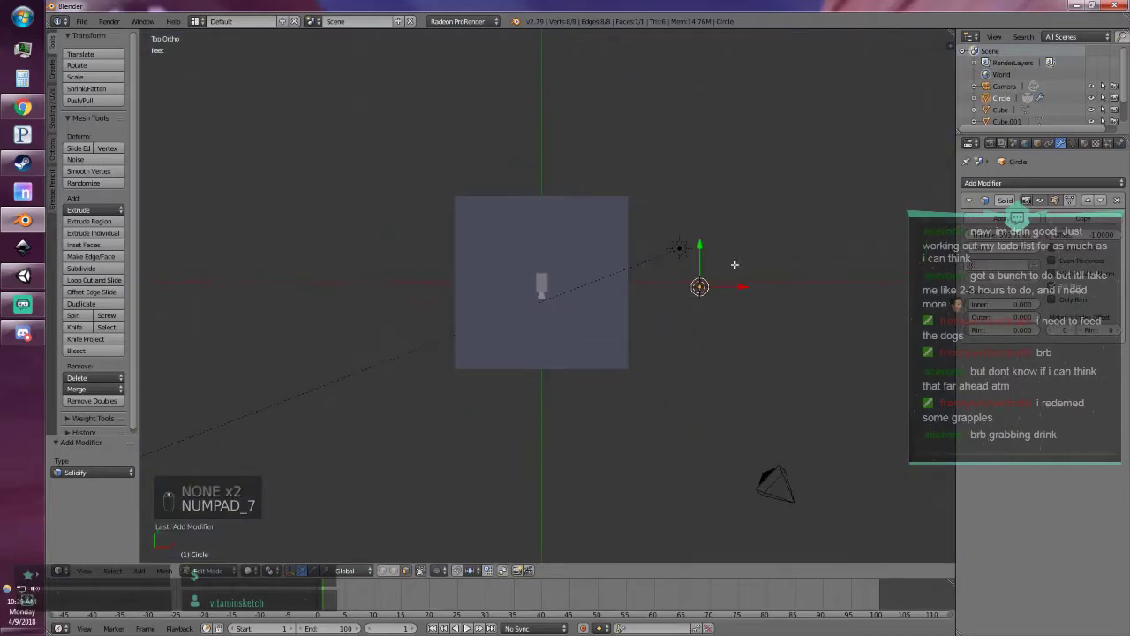
key("Tab")
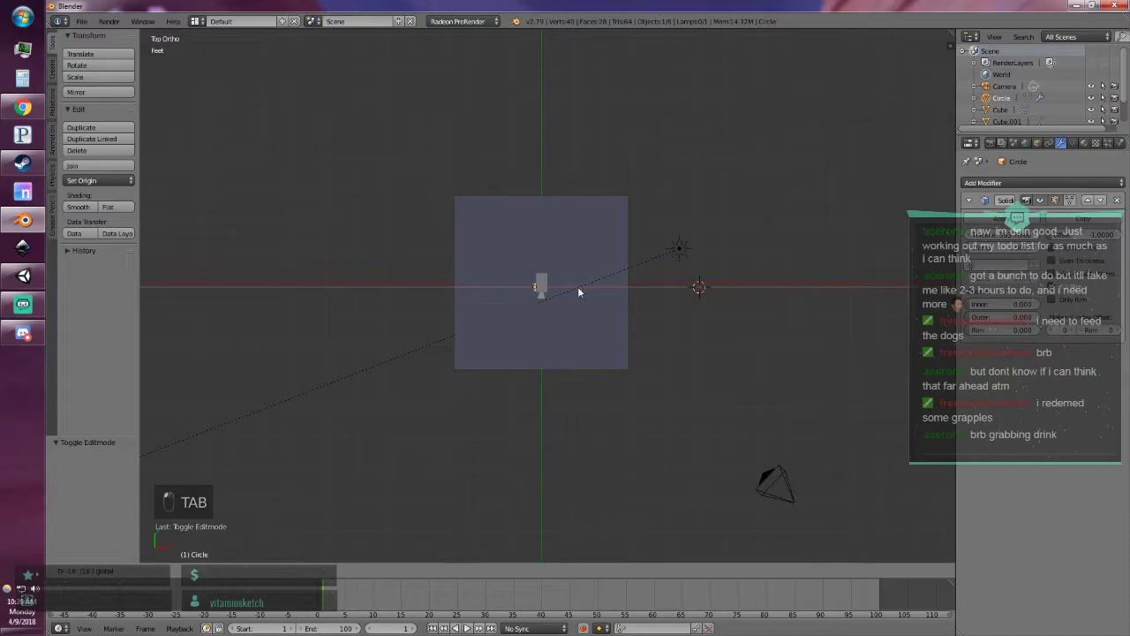
left_click_drag(563, 324, 578, 230)
left_click_drag(578, 231, 550, 232)
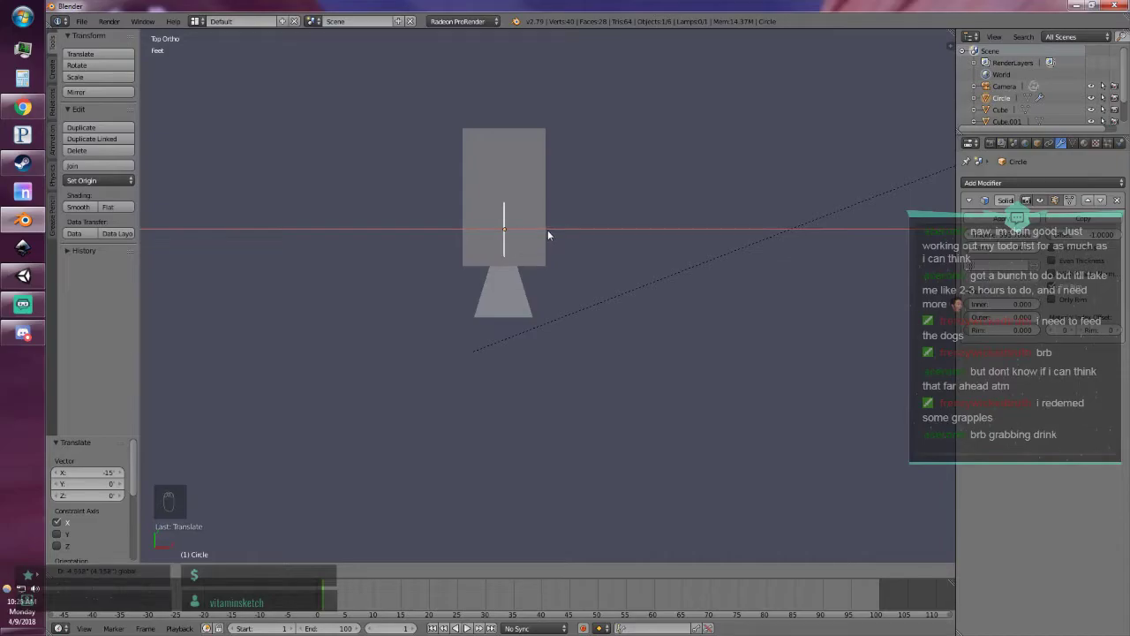
key("KP_7")
key("KP_1")
key("KP_3")
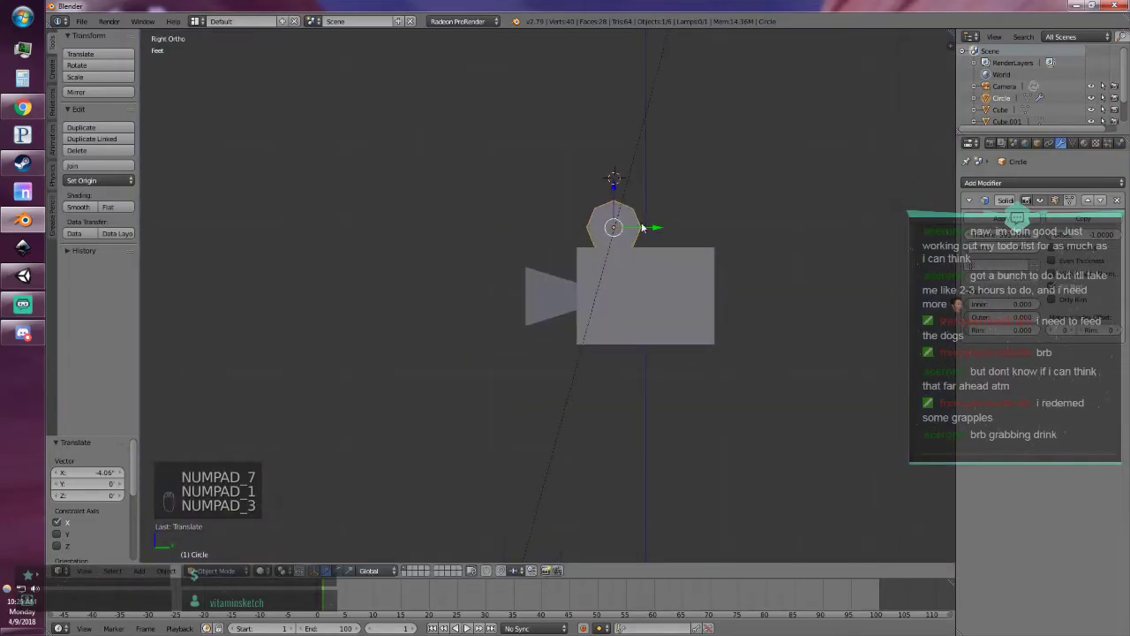
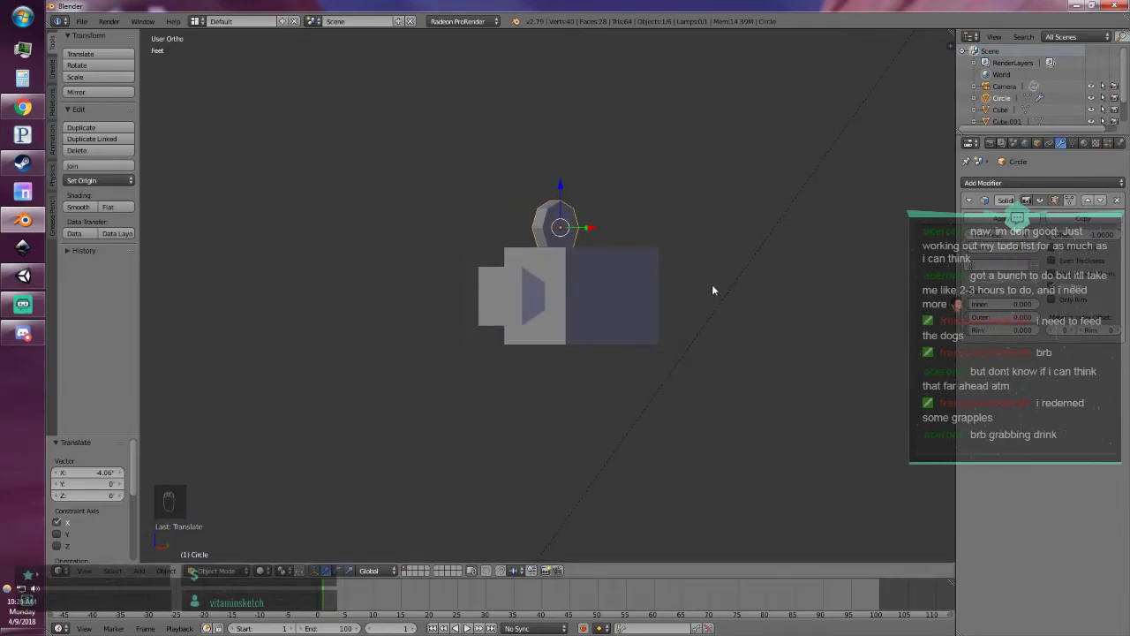
Slide the reel along X to centre it across the body's width.
key("KP_7")
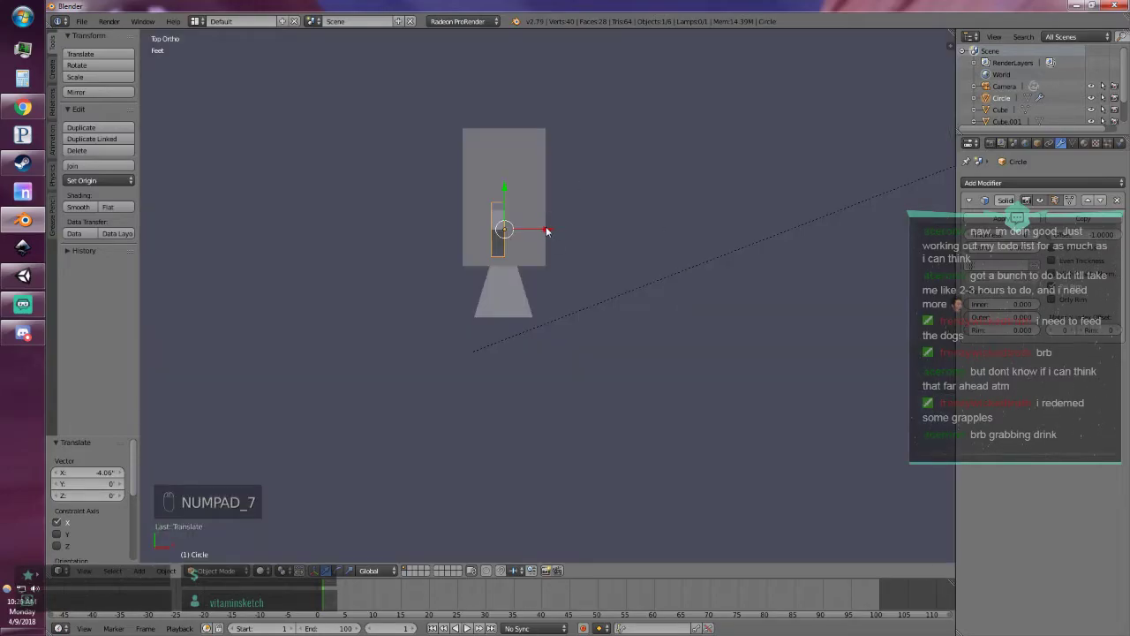
left_click_drag(555, 231, 559, 229)
left_click_drag(559, 230, 544, 211)
key("KP_1")
middle_click(544, 211)
key("KP_7")
key("KP_3")
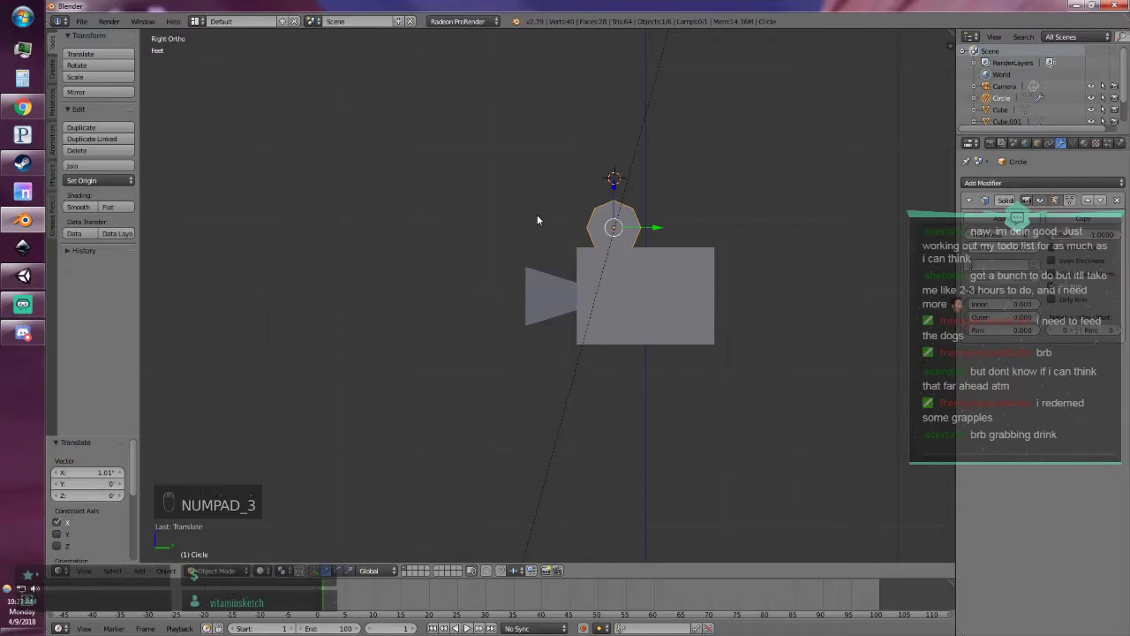
Try a duplicate of the reel, undo it, recentre the view and add a Solidify modifier to the reel.
key("ctrl+d")
left_click_drag(665, 226, 722, 205)
left_click_drag(722, 205, 693, 215)
key("ctrl+z")
key("shift+c")
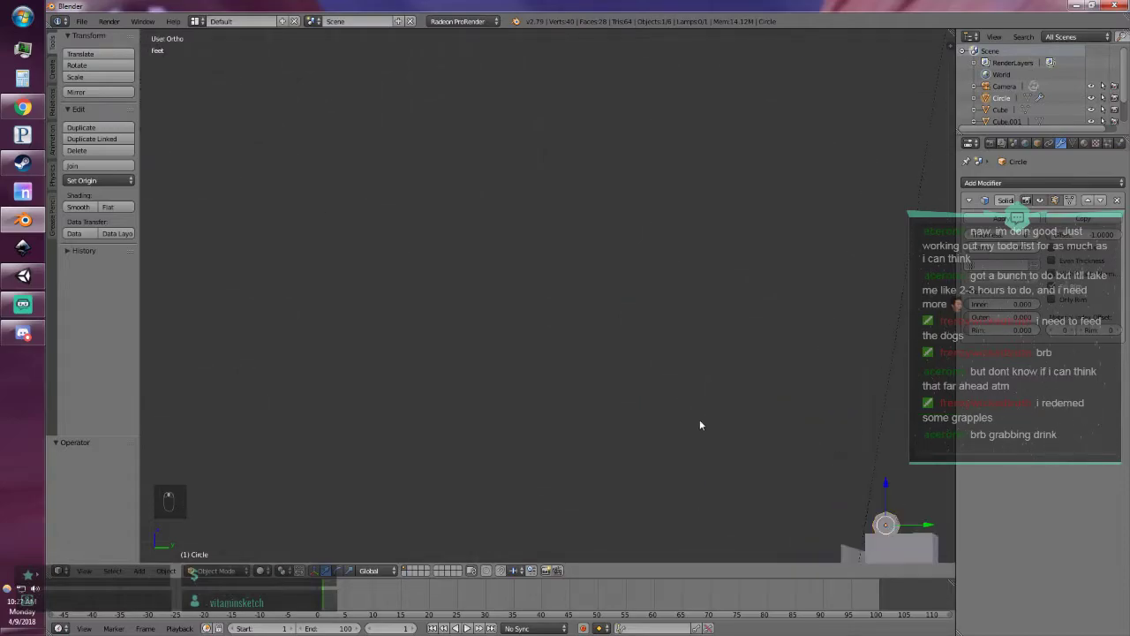
key("KP_1")
key("KP_3")
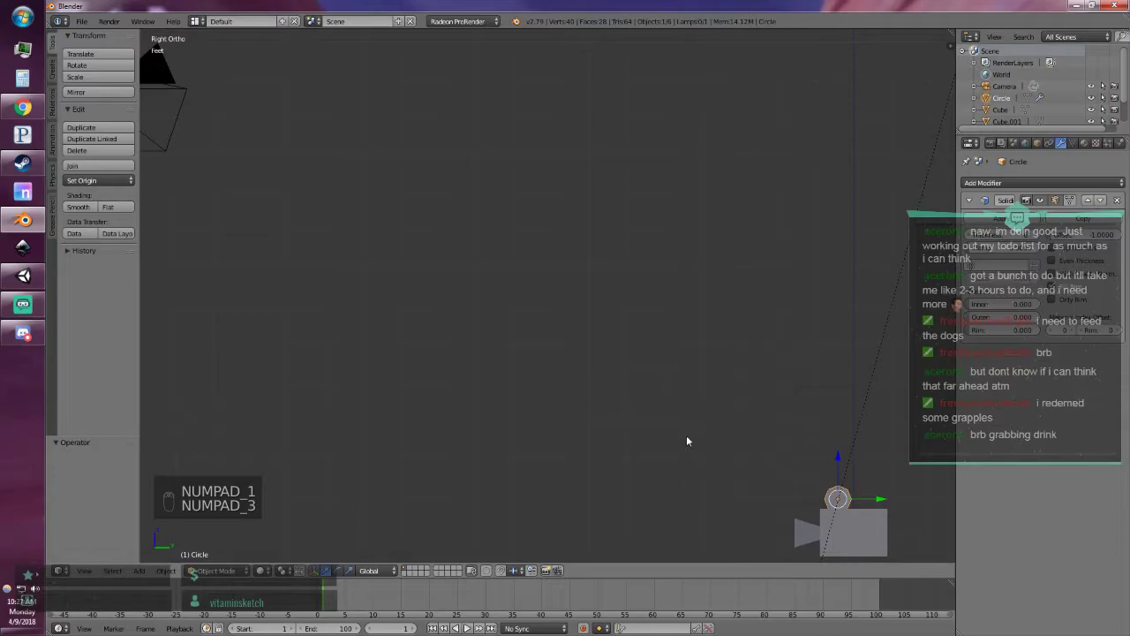
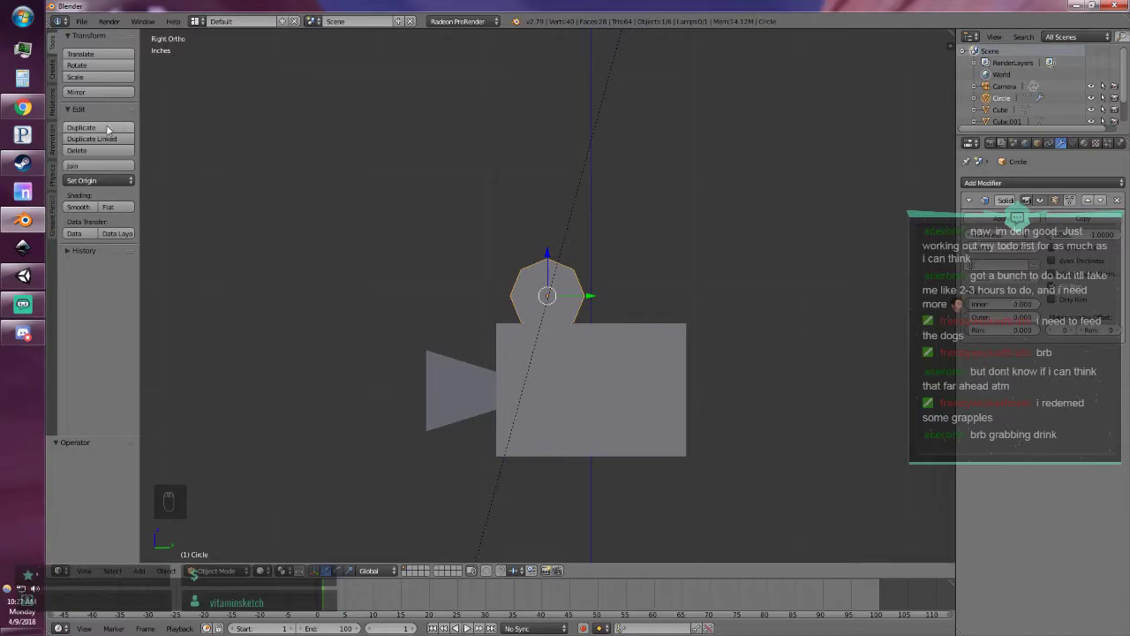
Duplicate the reel and place the copy beside the first on top of the body.
left_click_drag(110, 128, 382, 198)
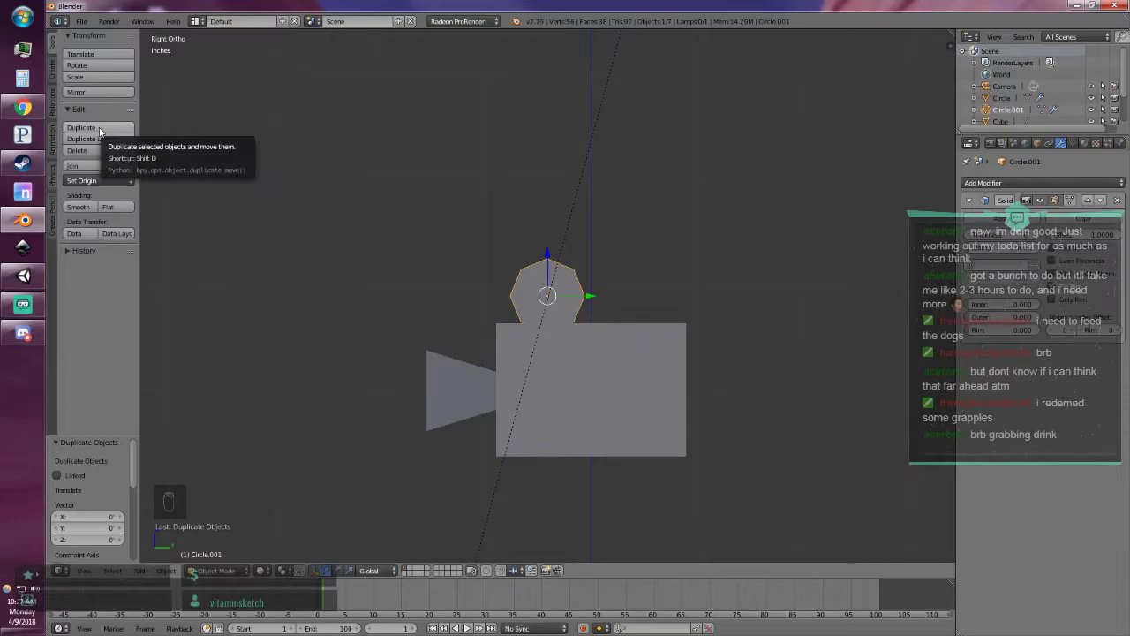
left_click_drag(594, 295, 679, 293)
left_click_drag(555, 281, 551, 207)
key("ctrl+z")
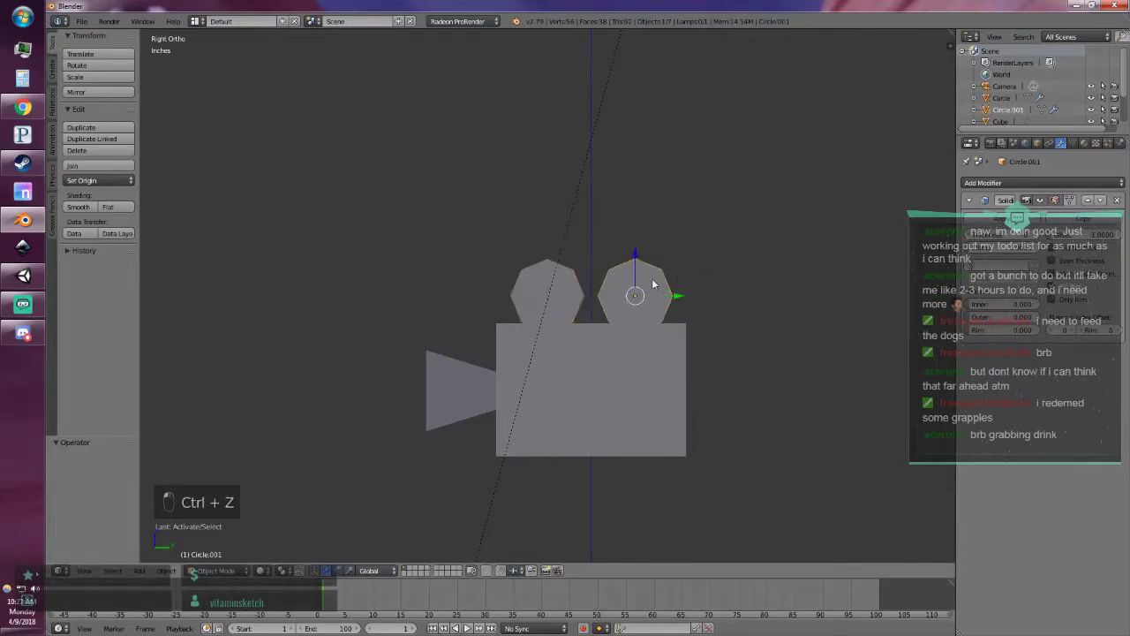
key("KP_7")
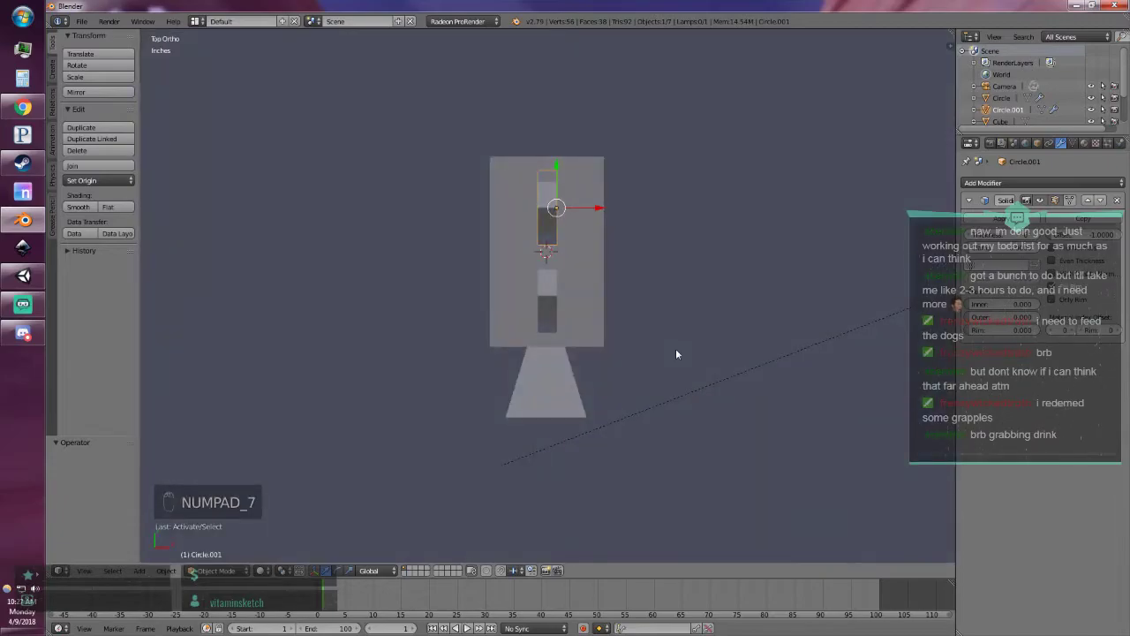
key("KP_1")
key("KP_3")
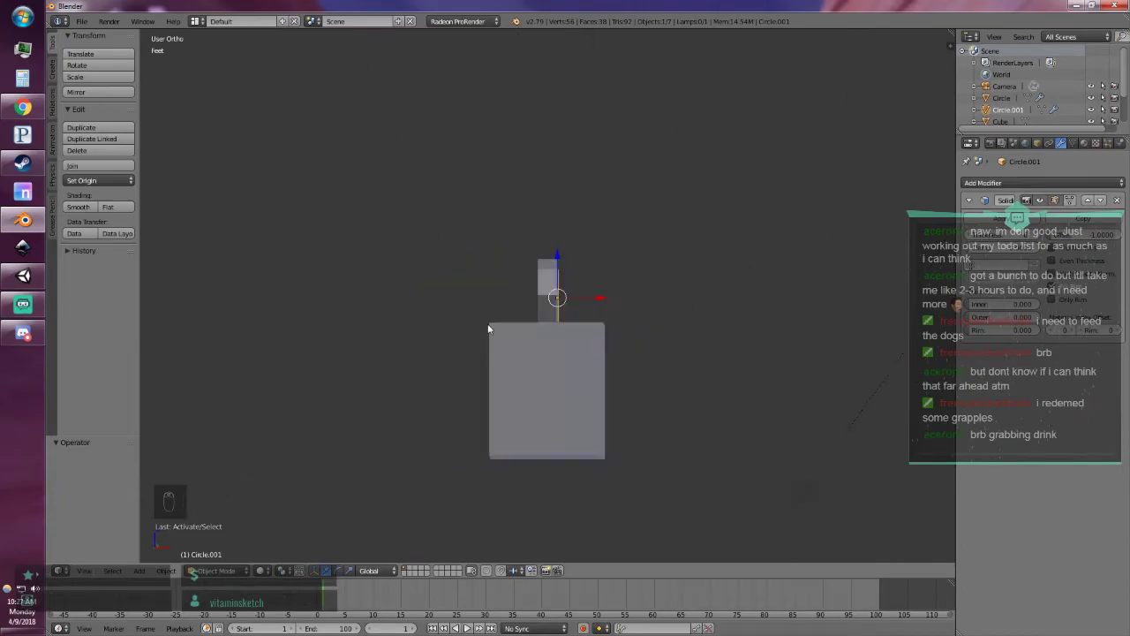
Shrink the body box to 0.8 along one axis.
left_click_drag(572, 368, 578, 370)
key("s")
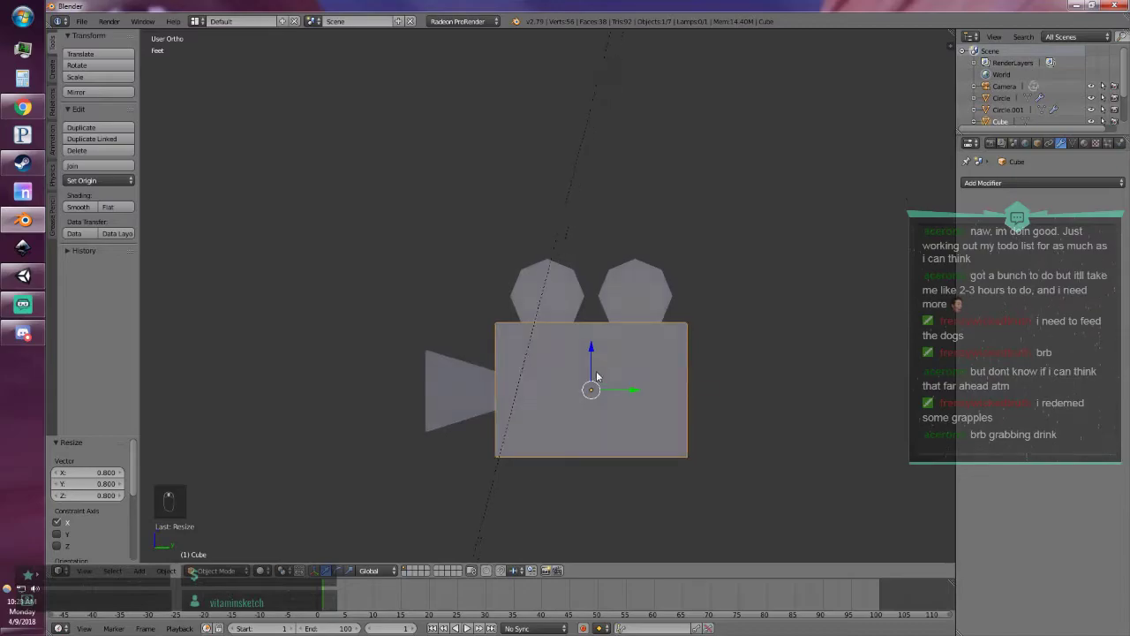
Select both reels and scale them up by 1.1.
left_click_drag(570, 292, 625, 296)
key("s")
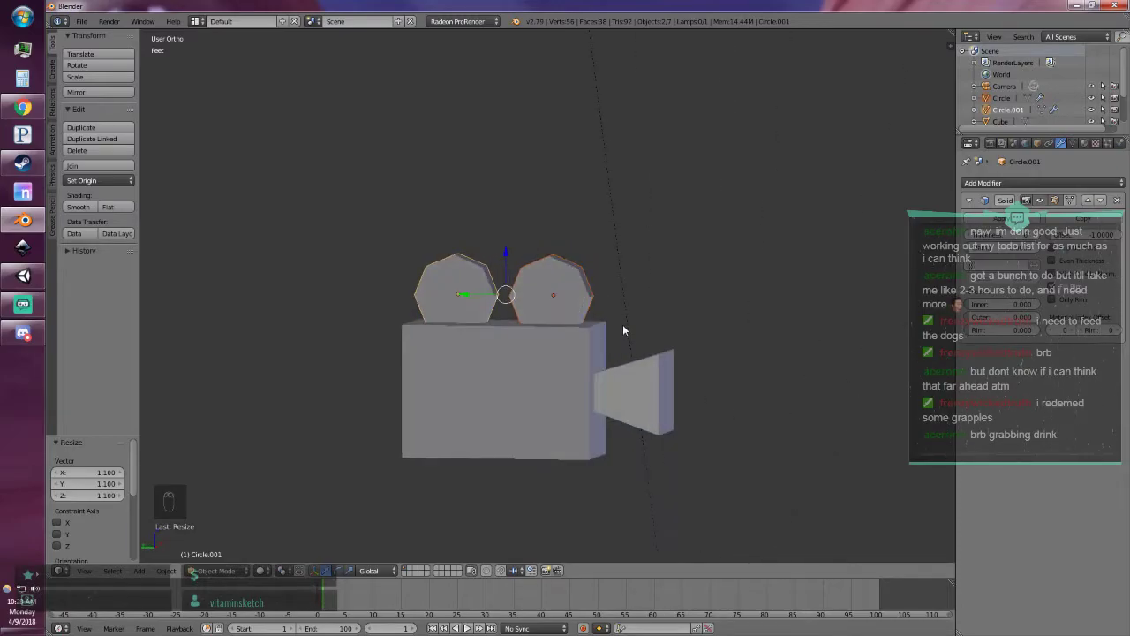
left_click_drag(550, 397, 266, 548)
left_click_drag(630, 440, 266, 547)
Scale the body box by 1.1 and enter Edit Mode on its mesh.
key("Tab")
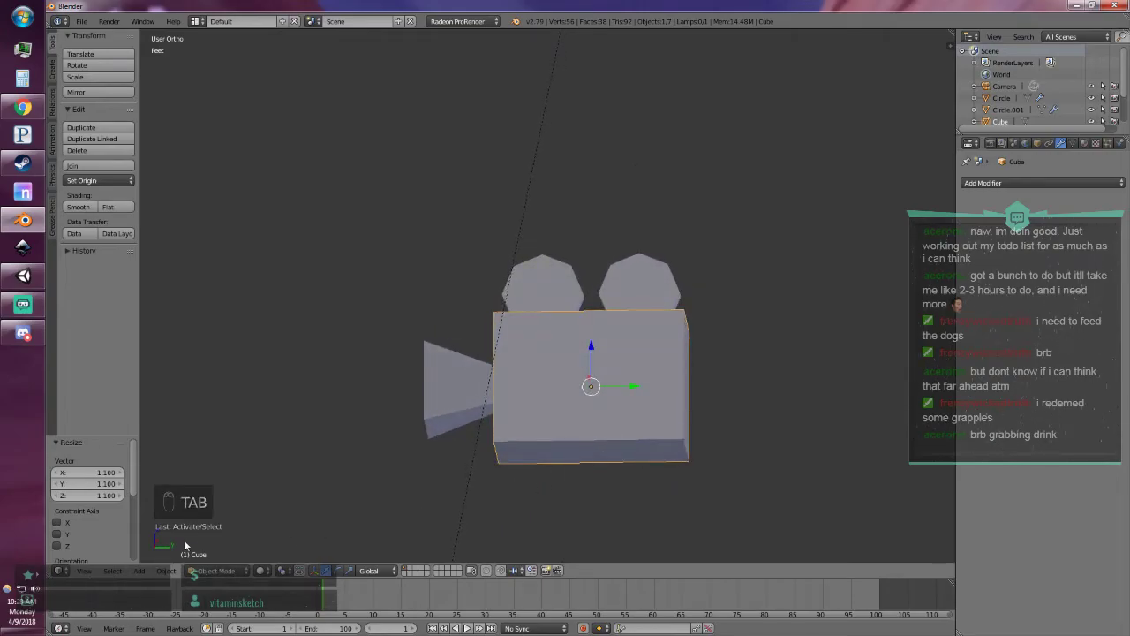
key("Tab")
key("Tab")
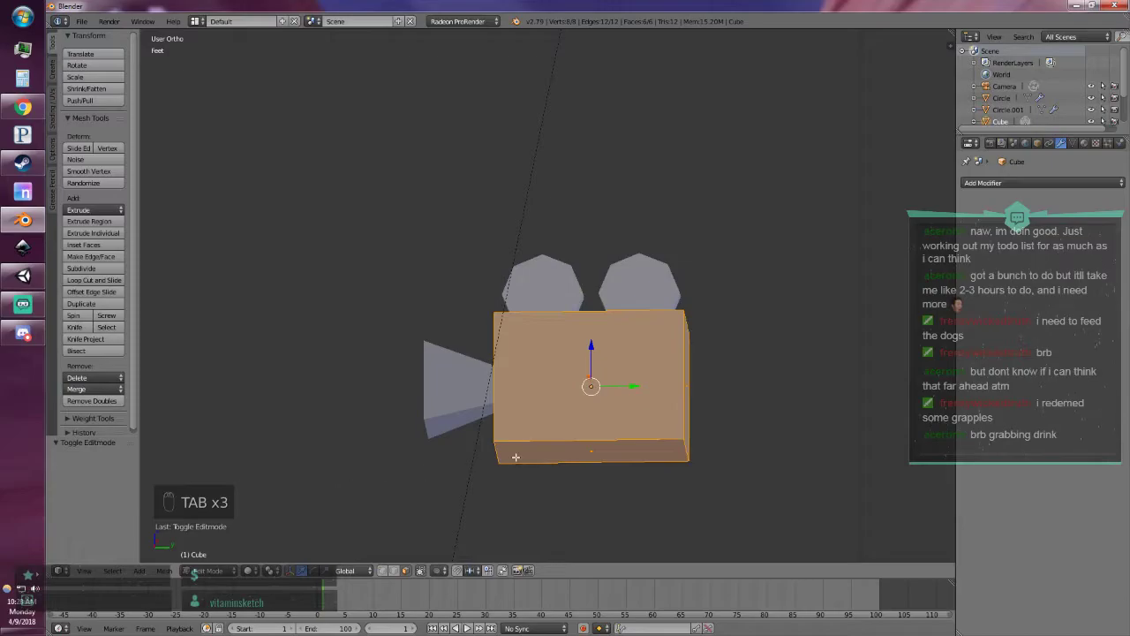
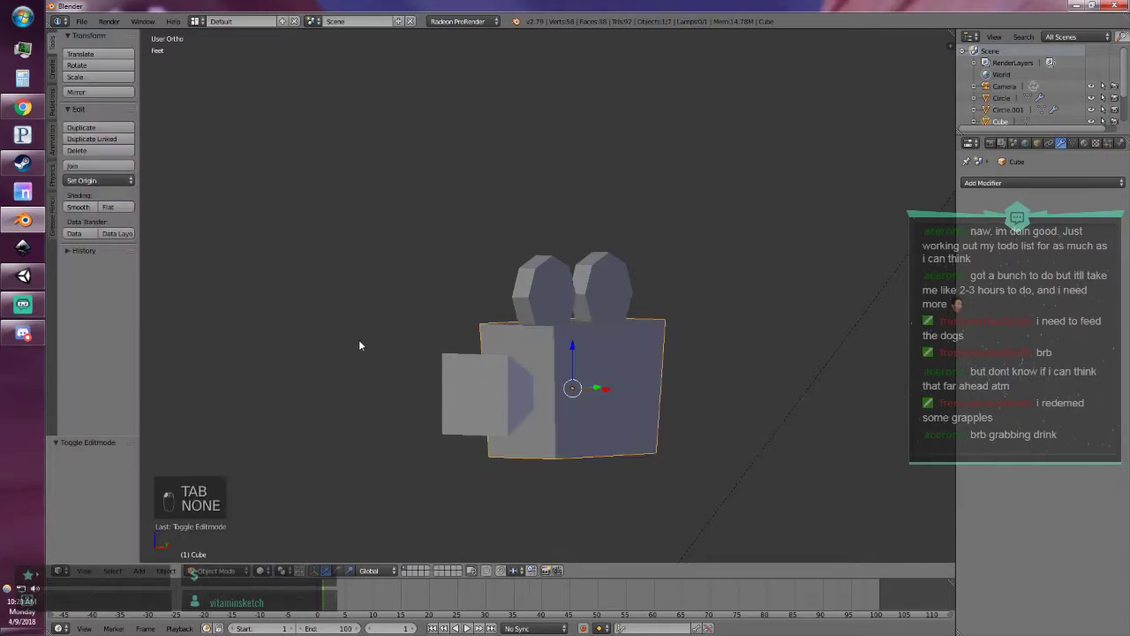
Shrink the lens block's front face in Edit Mode, then view the result through the scene camera.
key("Tab")
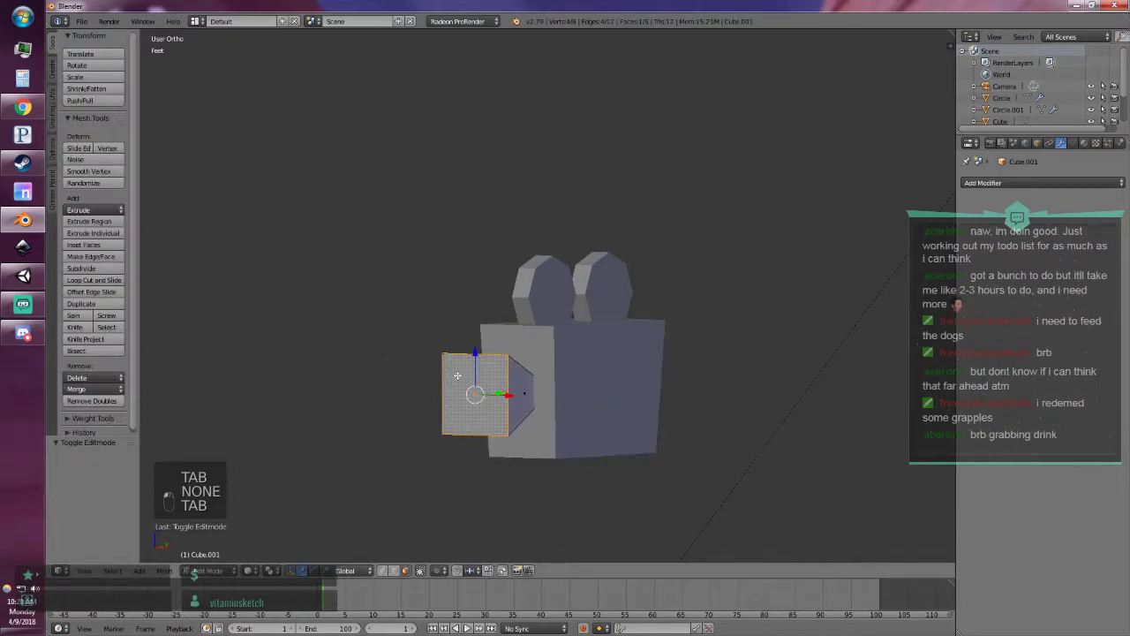
key("s")
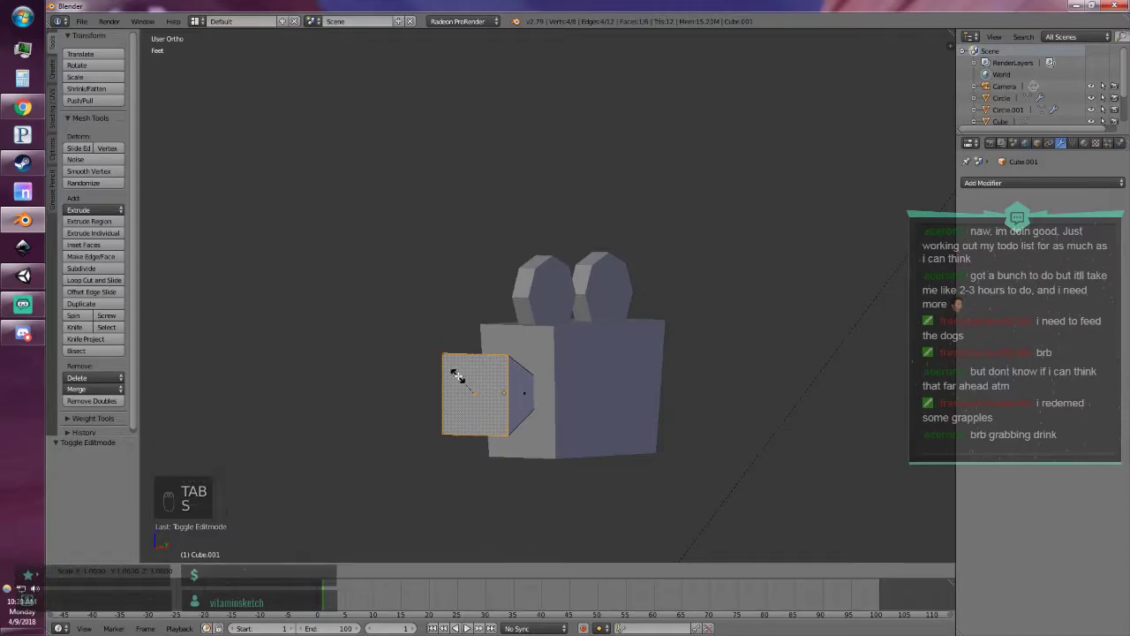
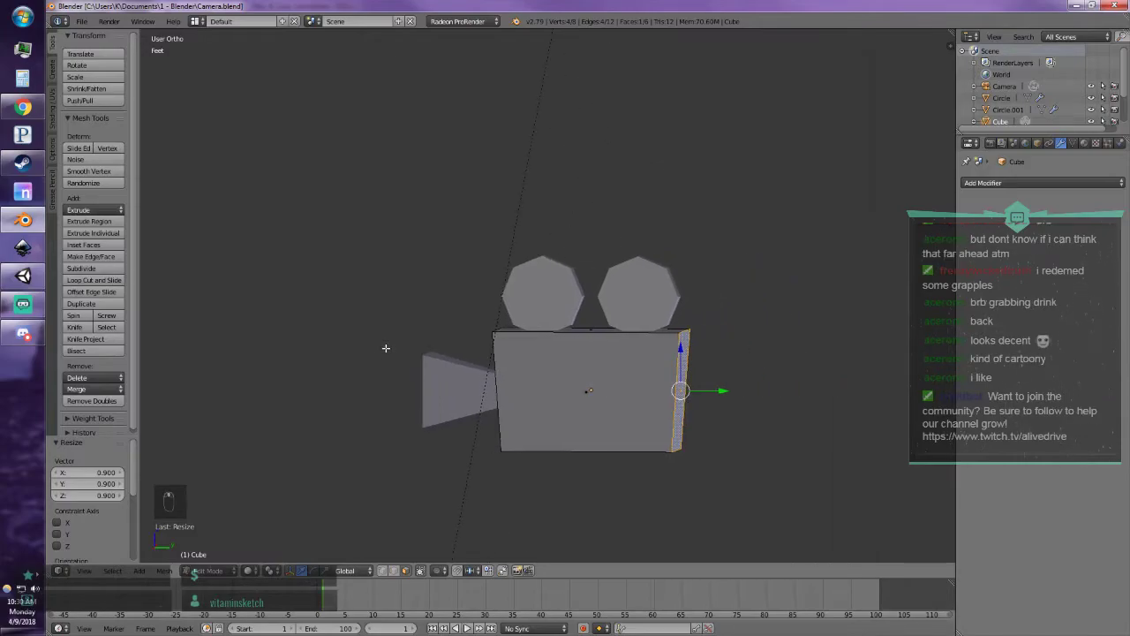
key("KP_0")
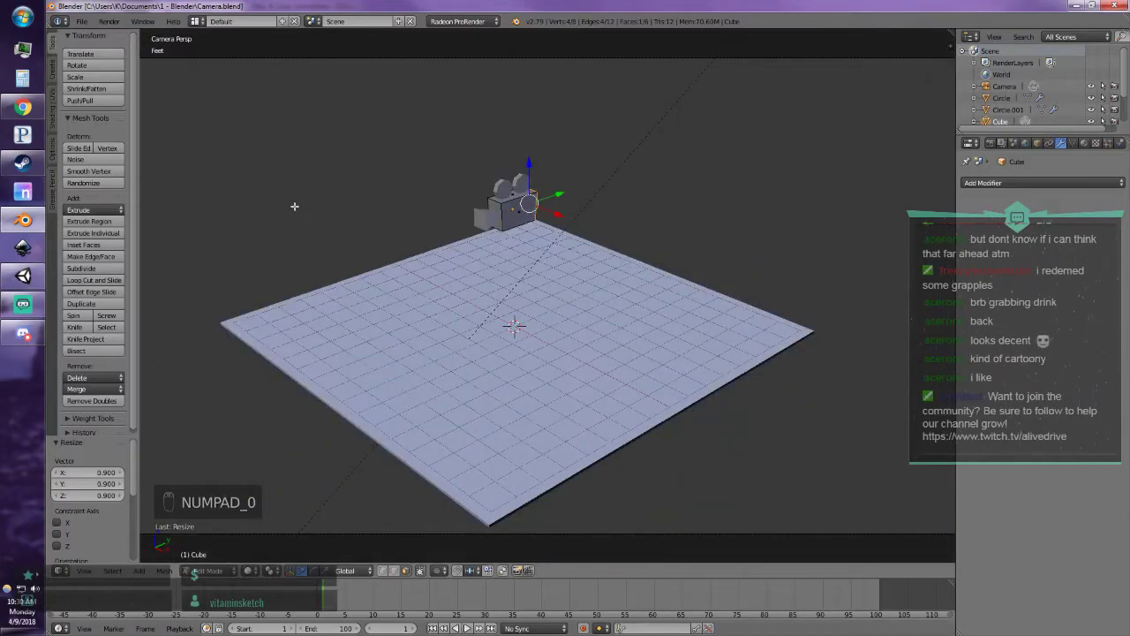
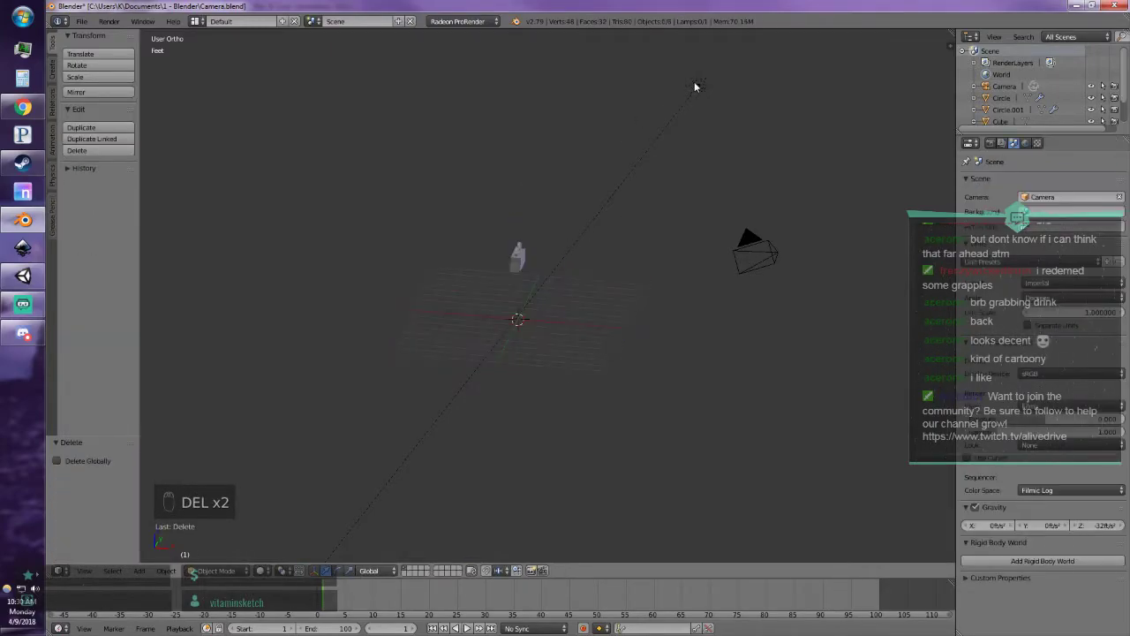
Delete the scene camera so only the four camera-model parts remain.
left_click_drag(710, 87, 625, 213)
key("Delete")
key("Delete")
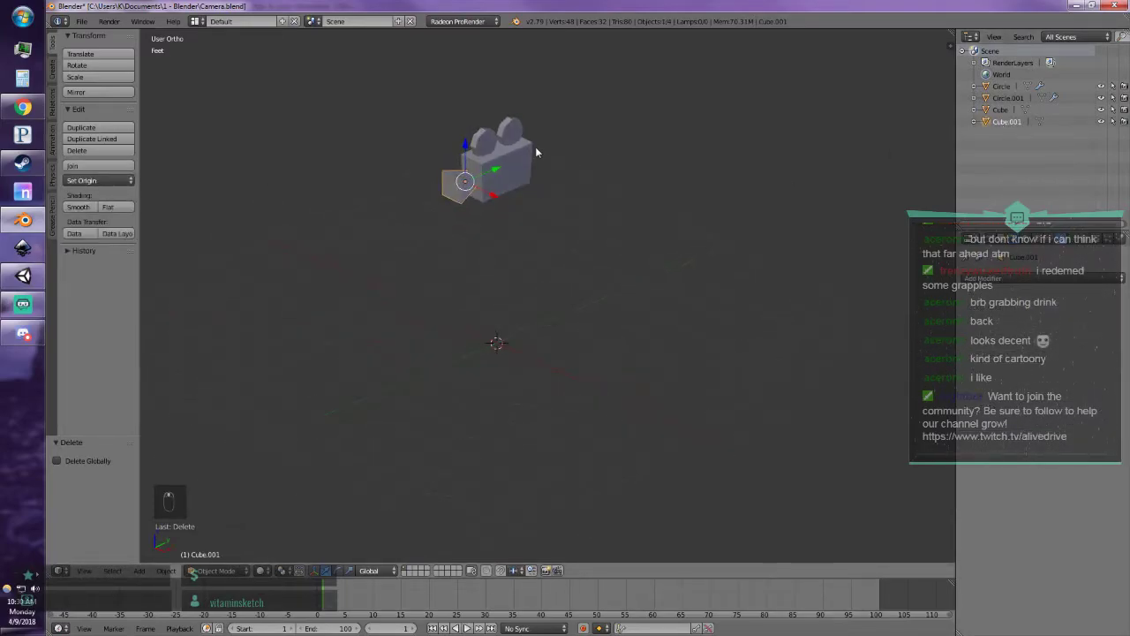